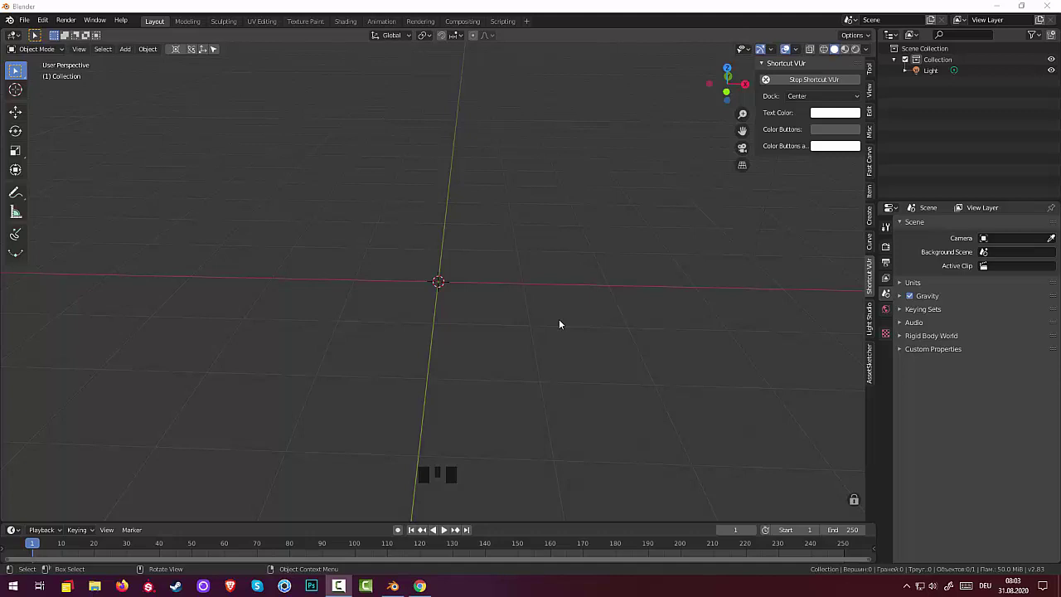
- Orbit and zoom around the empty scene before bringing up the mesh primitive list
left_click_drag(564, 322, 637, 295)
left_click_drag(595, 280, 566, 263)
scroll("up", 3)
scroll("down", 3)
scroll("up", 3)
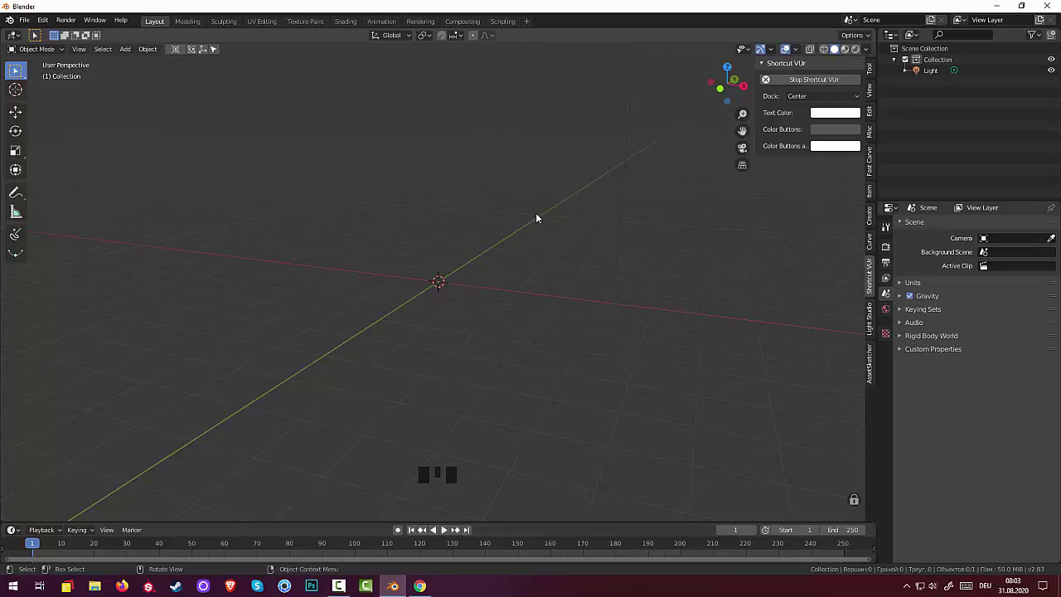
- Add a cube and scale it down along Z to about 0.233 in front view
key("shift+a")
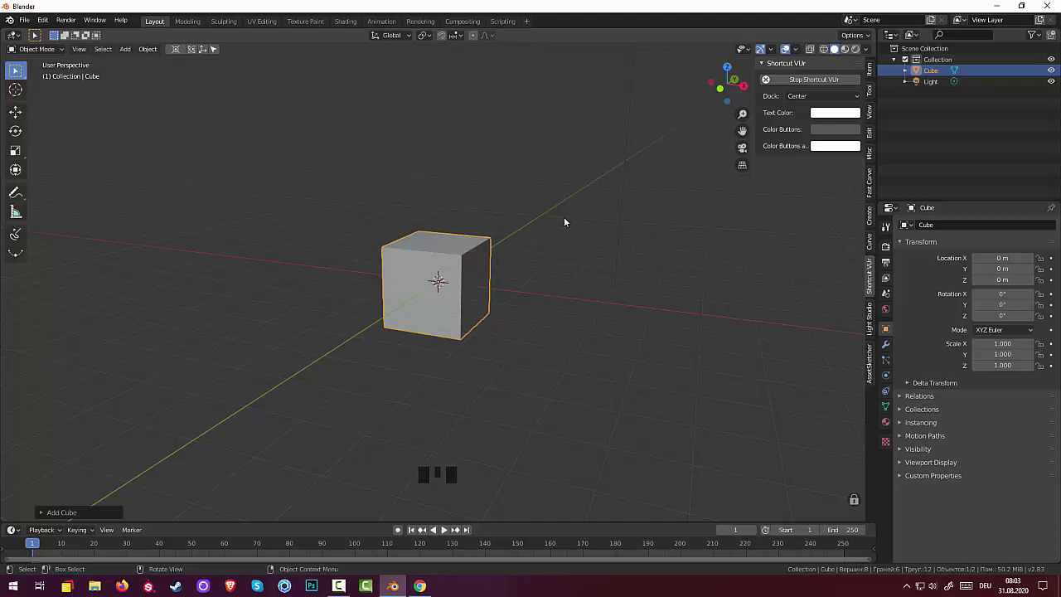
left_click_drag(579, 229, 481, 277)
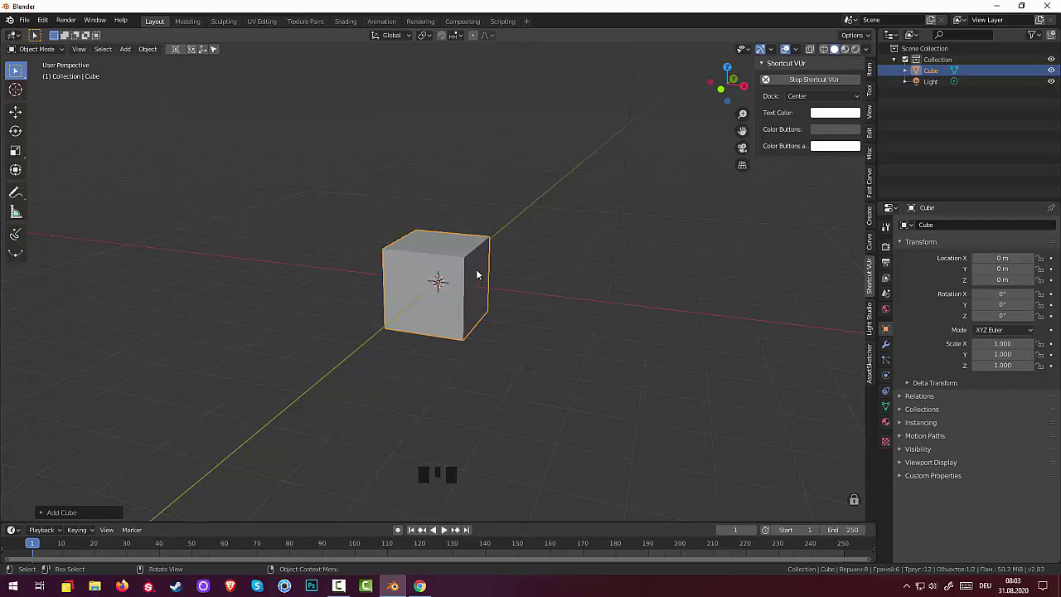
key("KP_1")
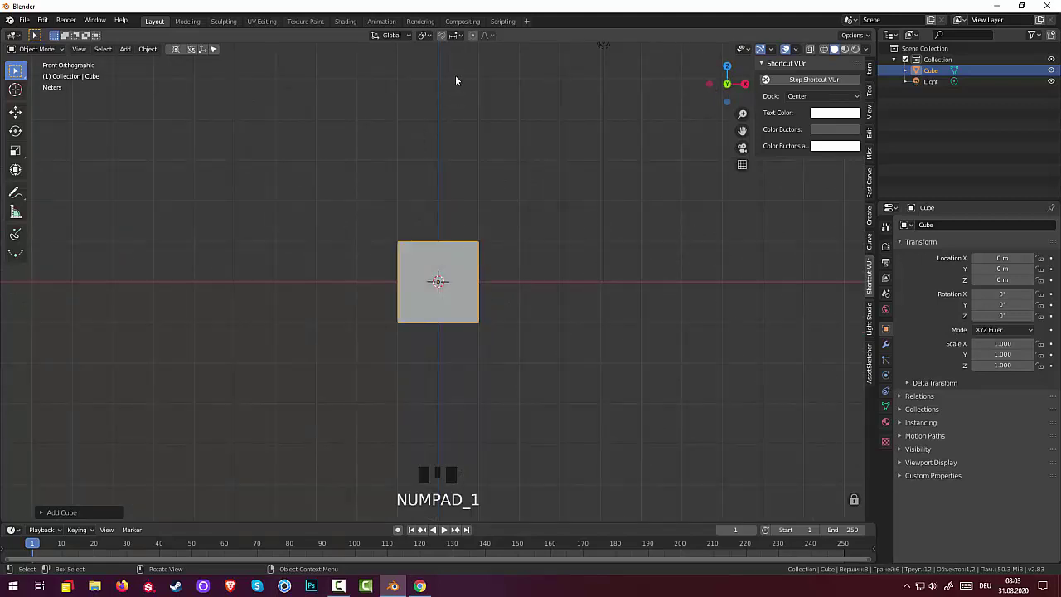
key("s")
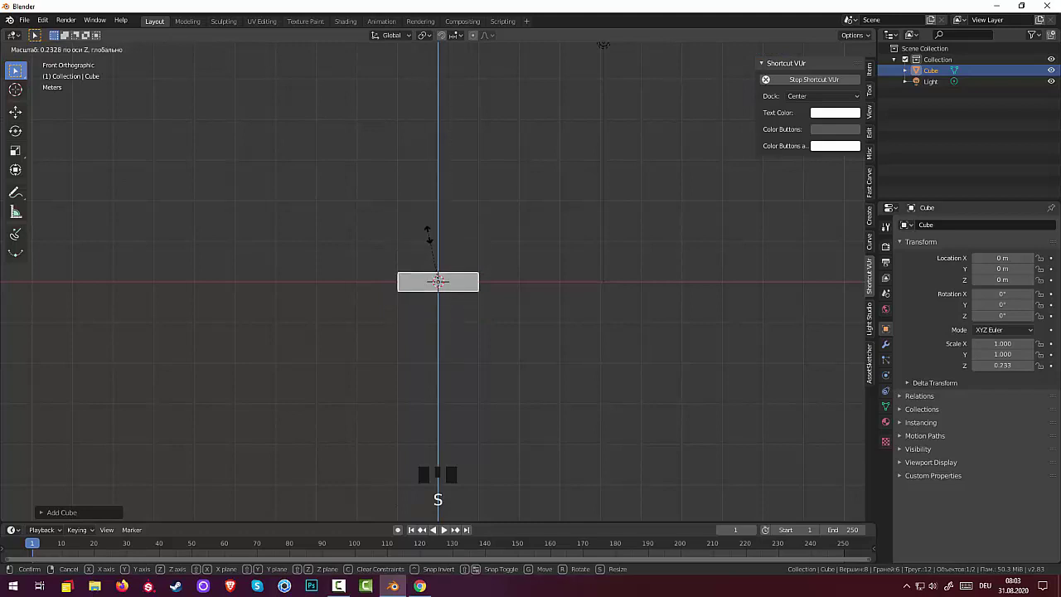
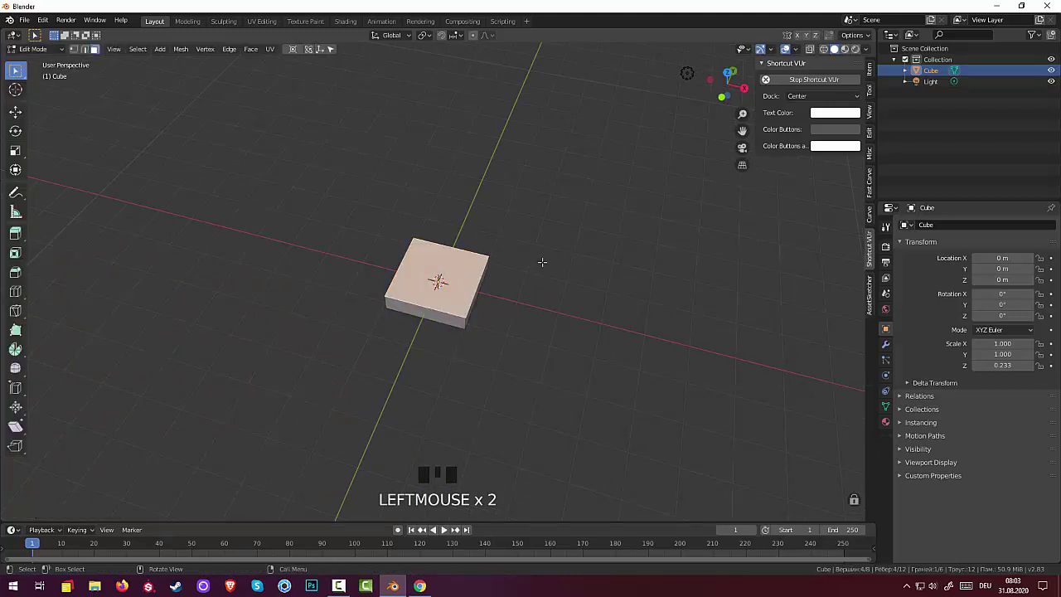
- Inset the slab's top face into an inner square, undoing the tall extrusion and repositioning it
key("i")
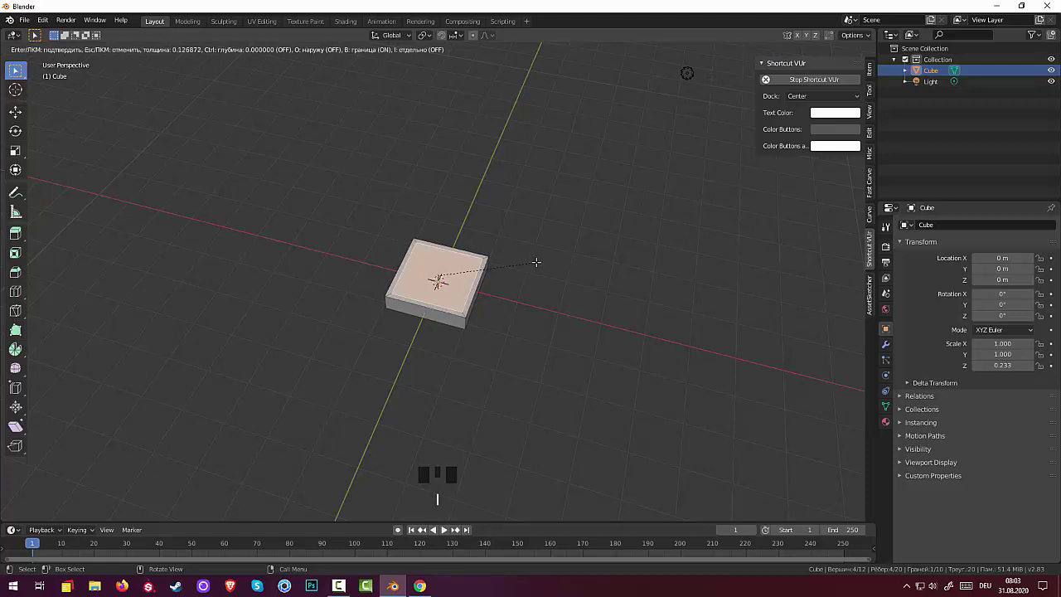
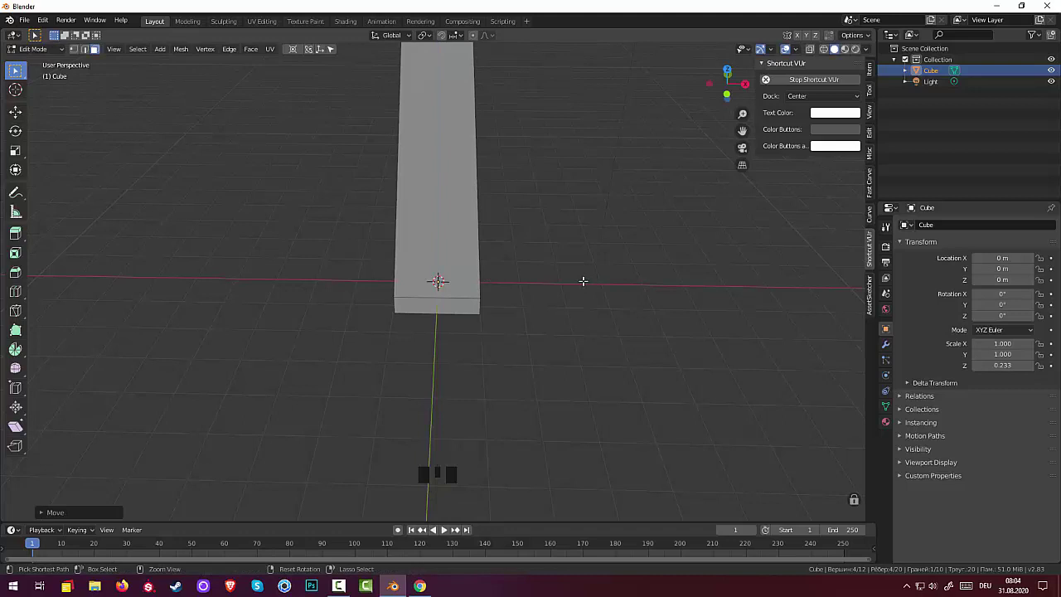
key("ctrl+z")
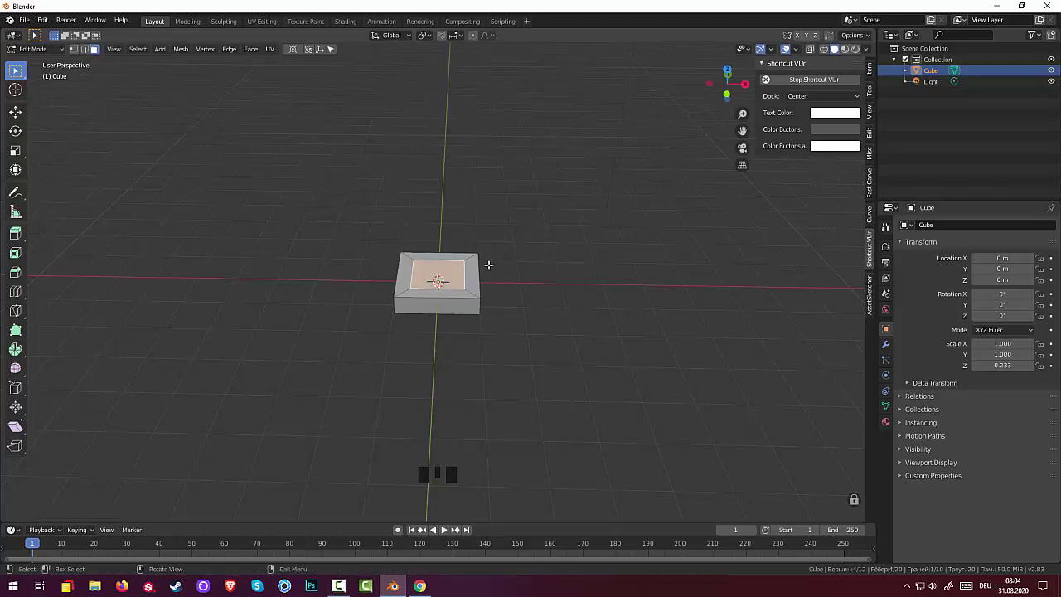
key("z")
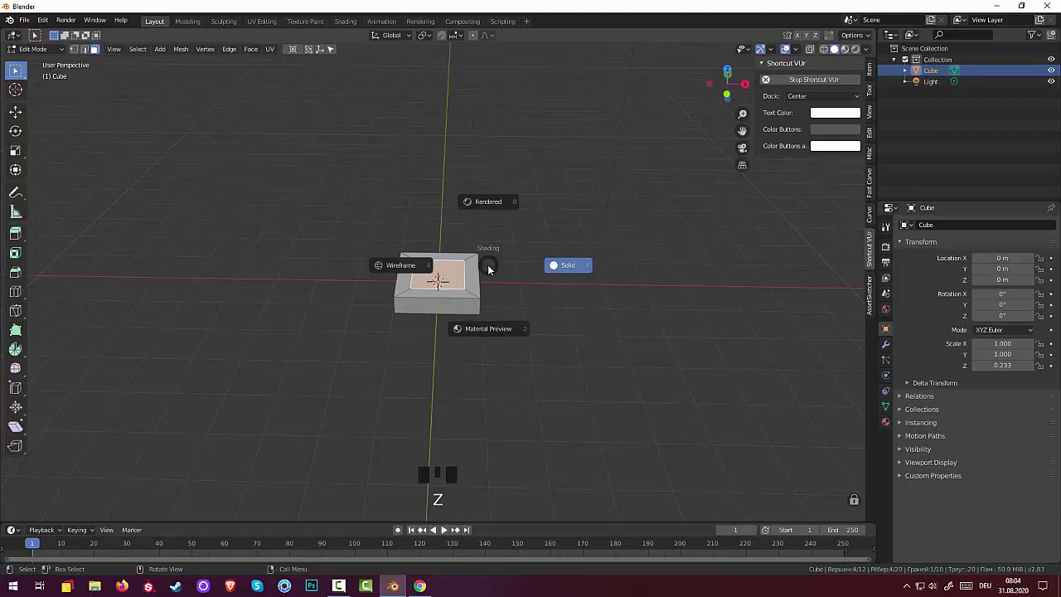
key("g")
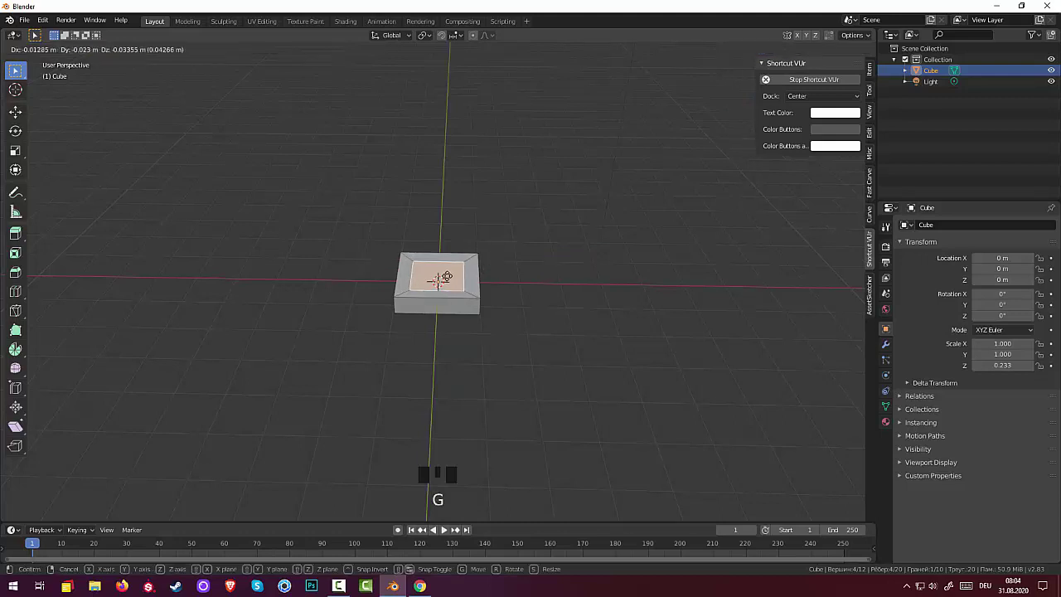
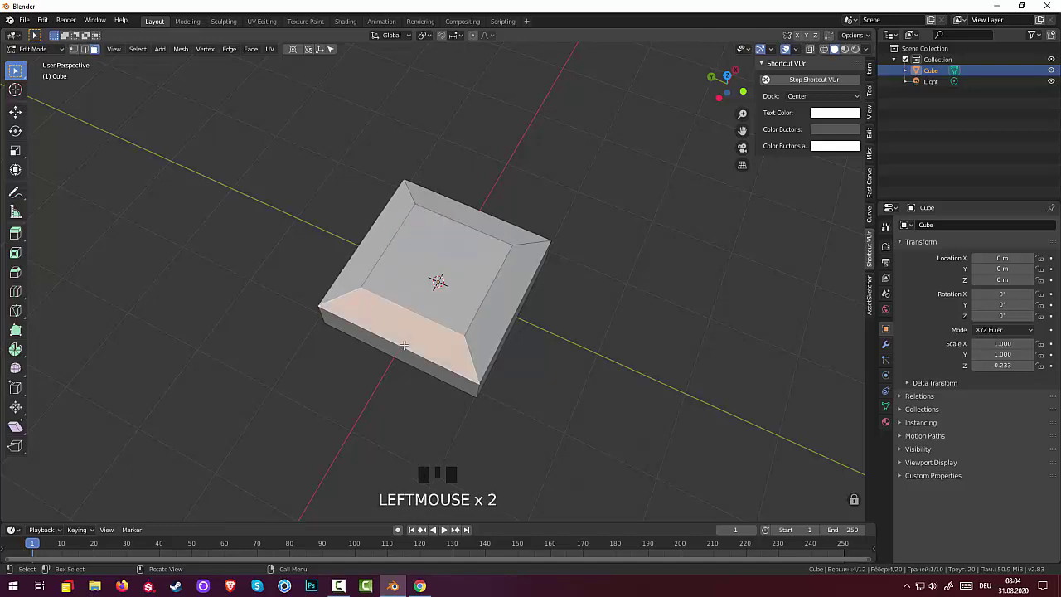
- Add several edge loops across the slab's inner square and slide them toward the borders in top view
key("ctrl+r")
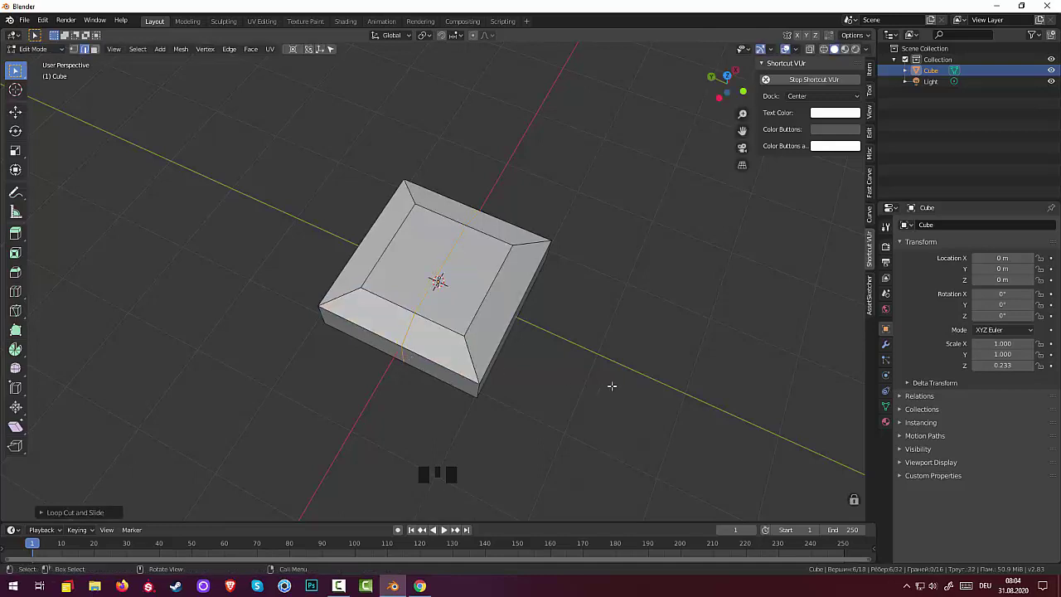
key("KP_9")
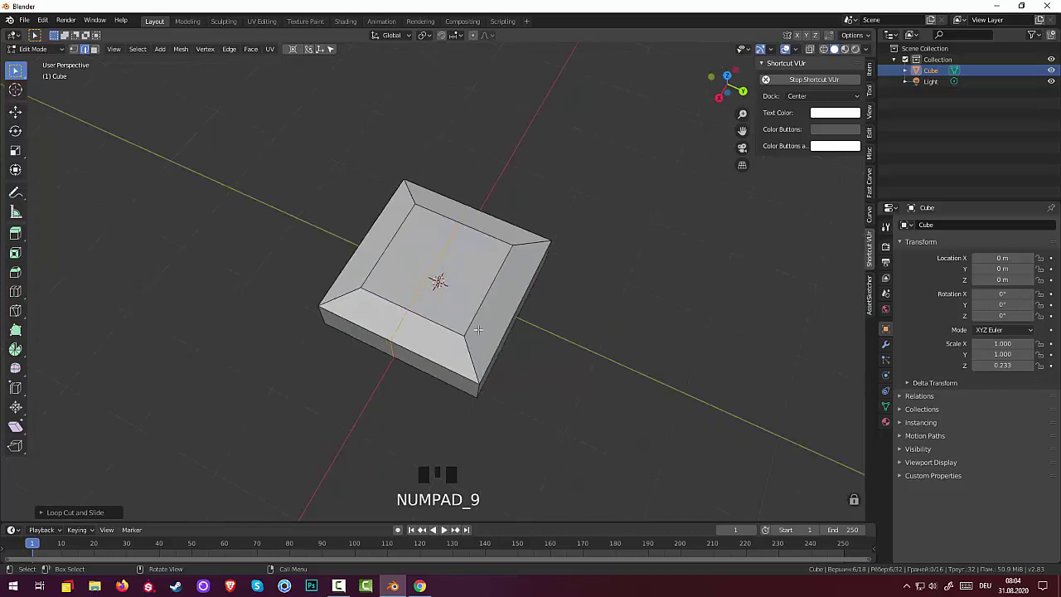
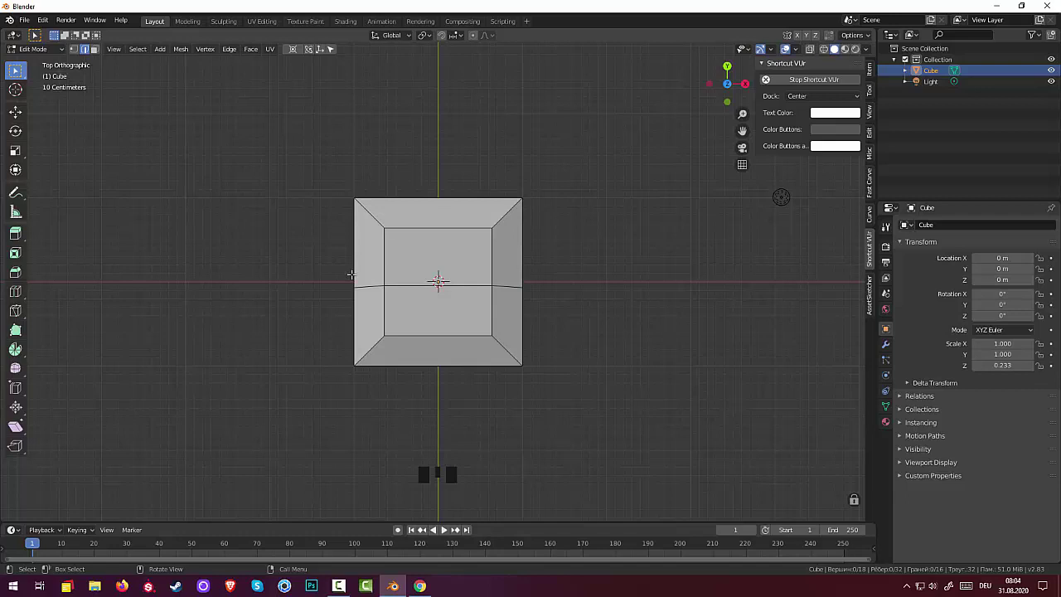
key("ctrl+r")
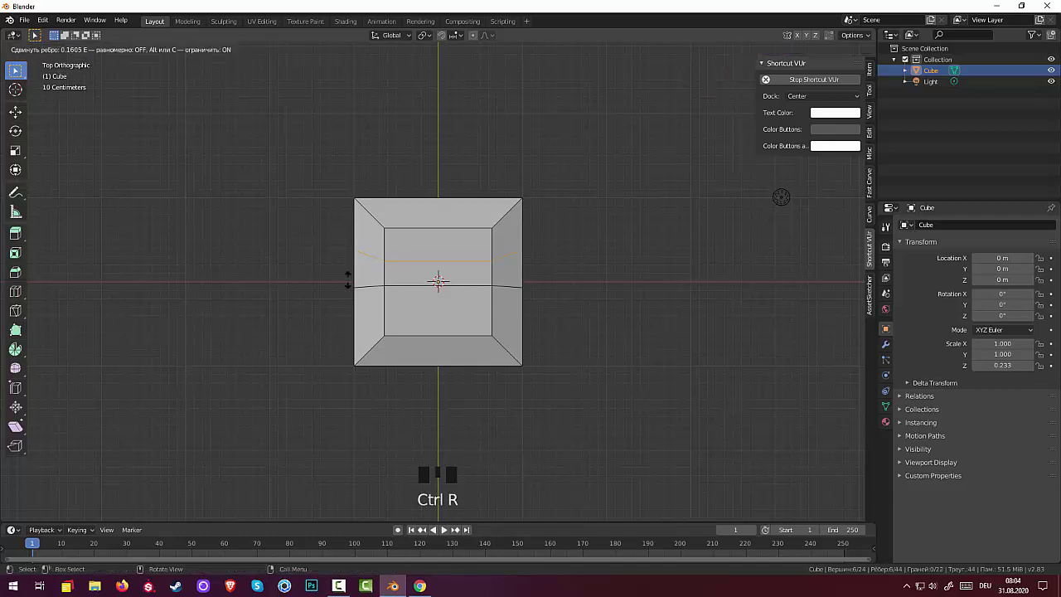
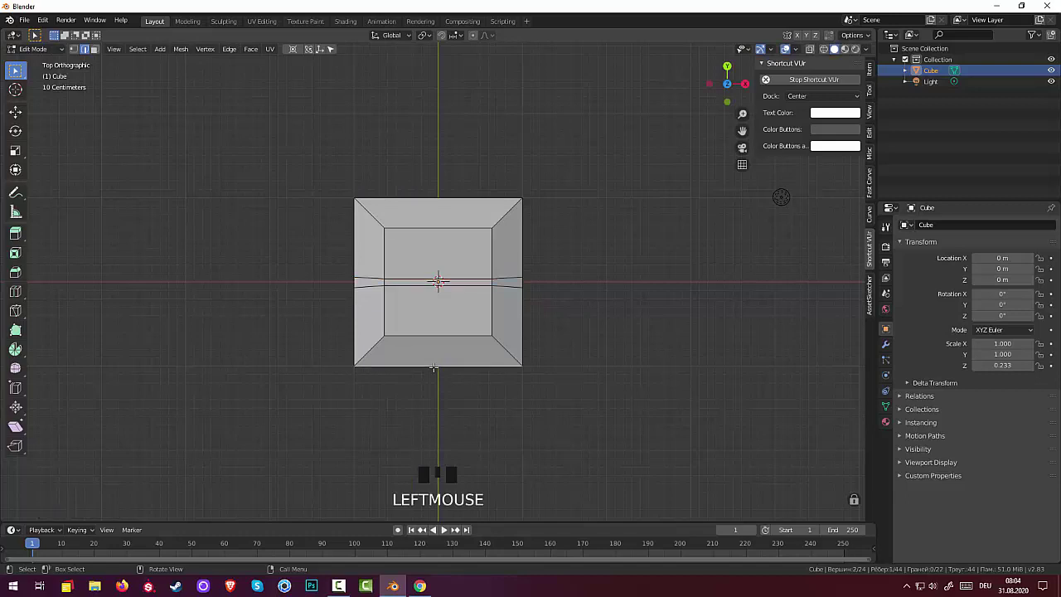
key("ctrl+r")
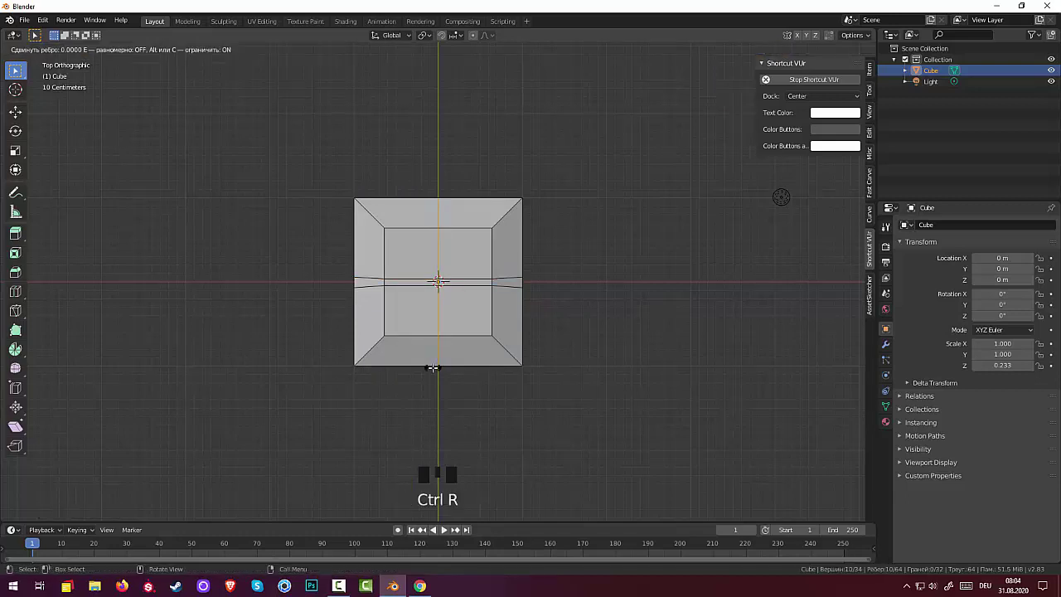
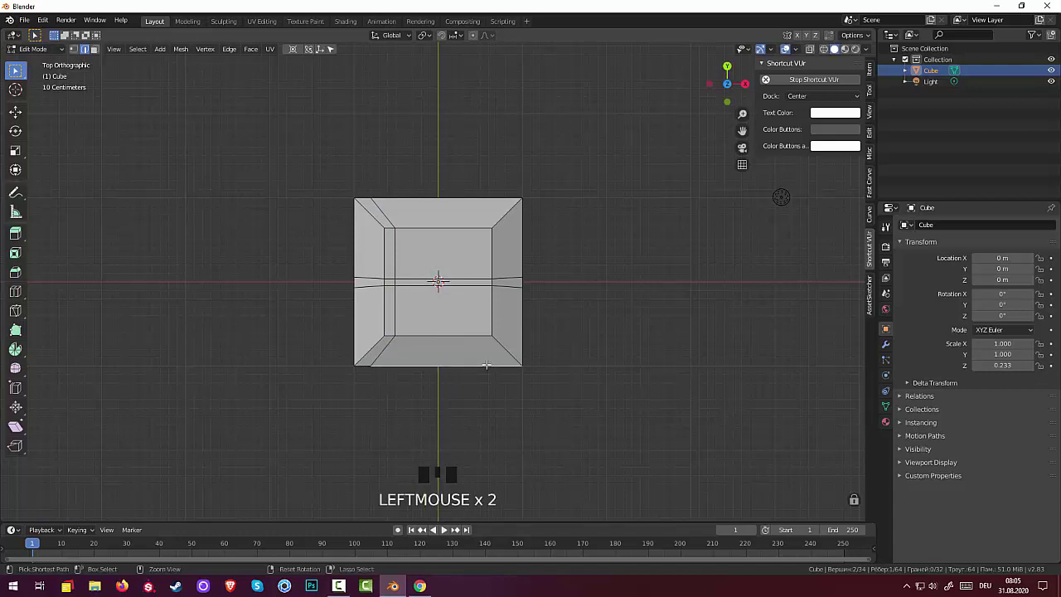
key("ctrl+r")
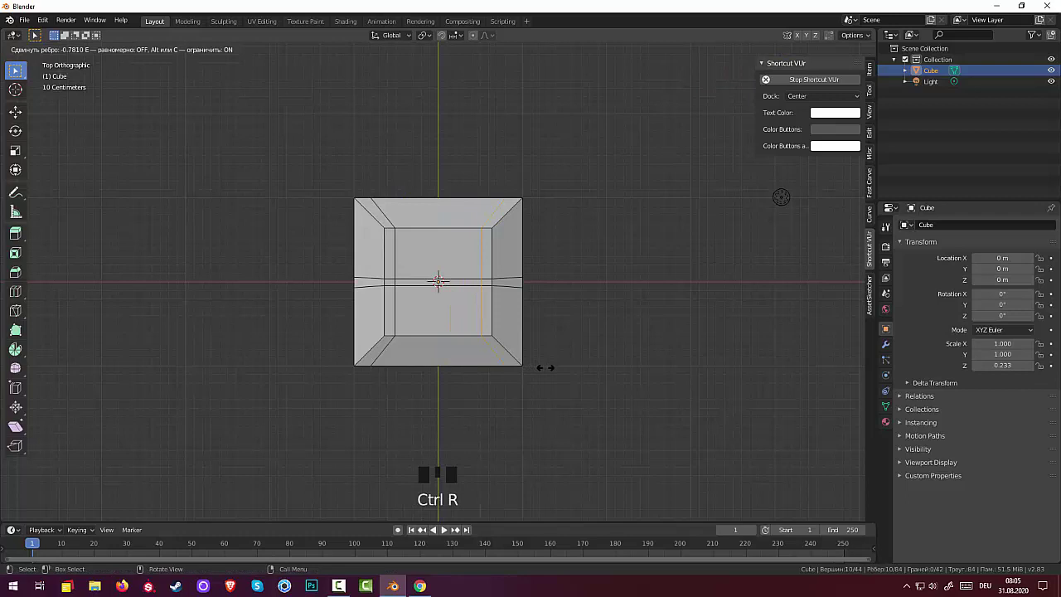
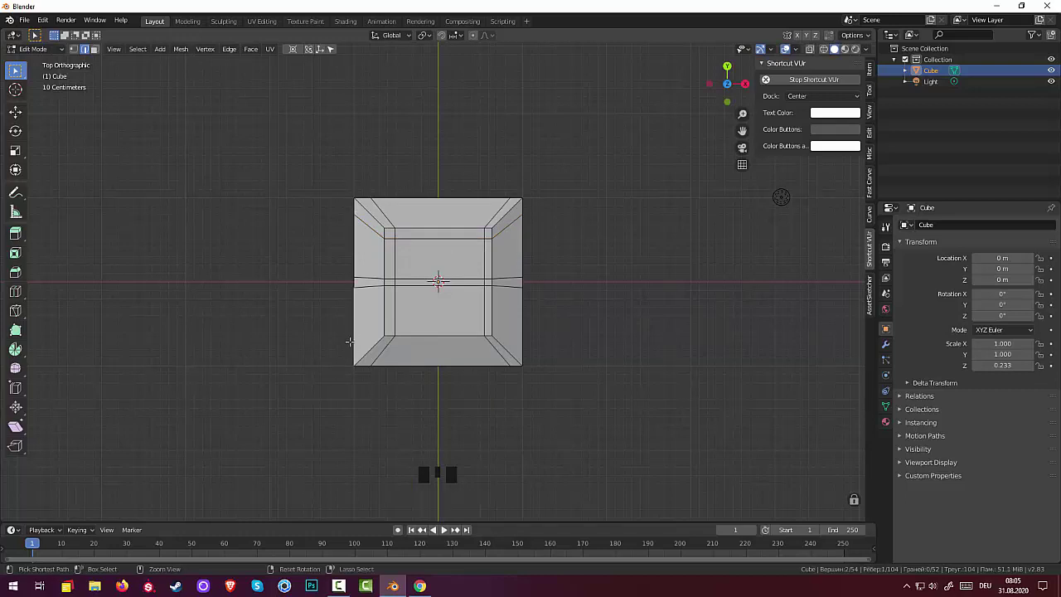
key("ctrl+r")
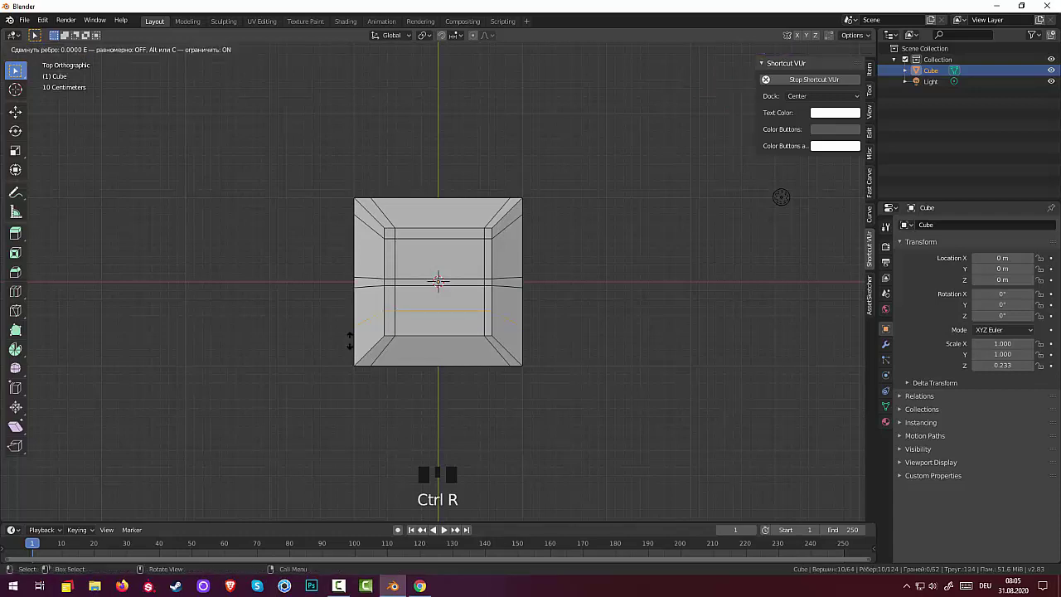
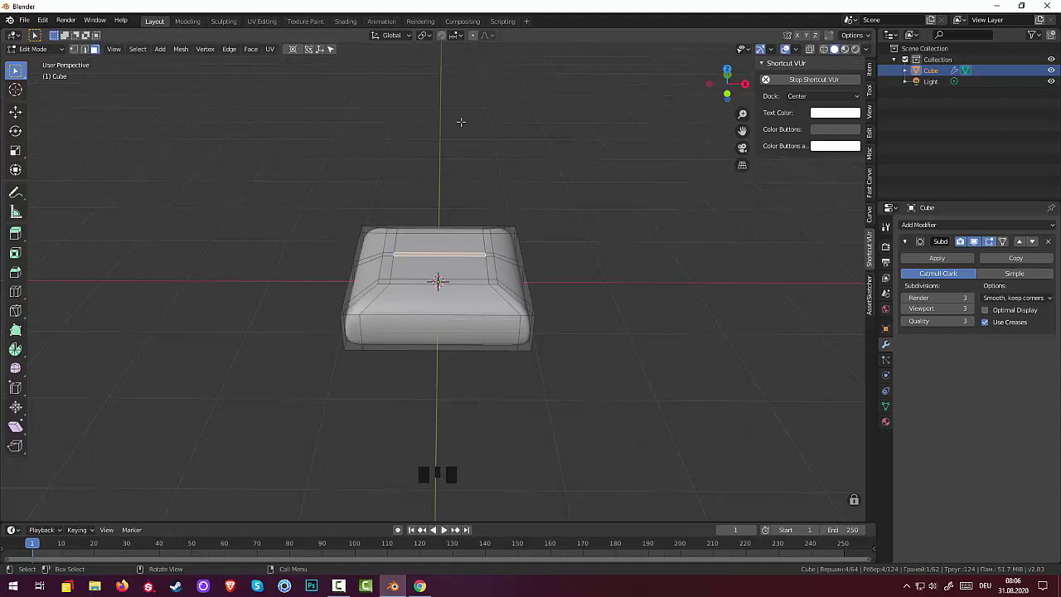
- Push the cushion's central edge loop downward along its normal to form a shallow groove
key("g")
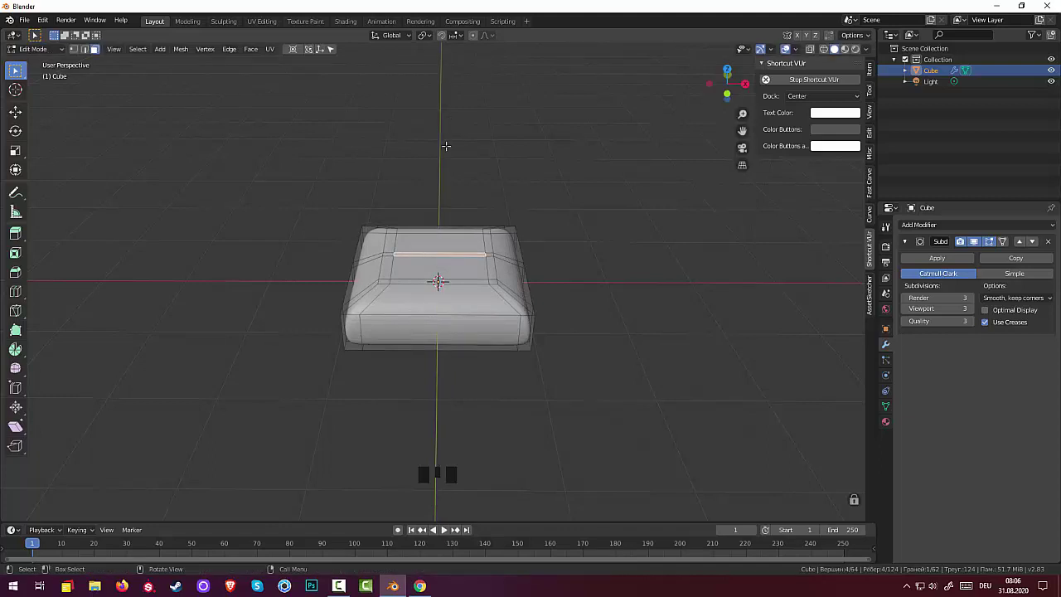
key("e")
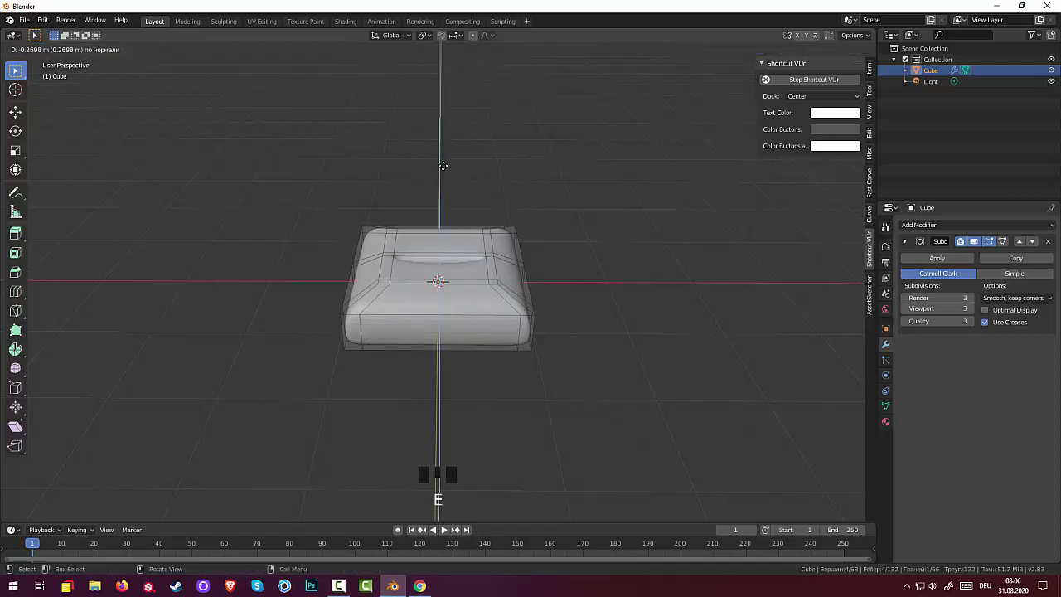
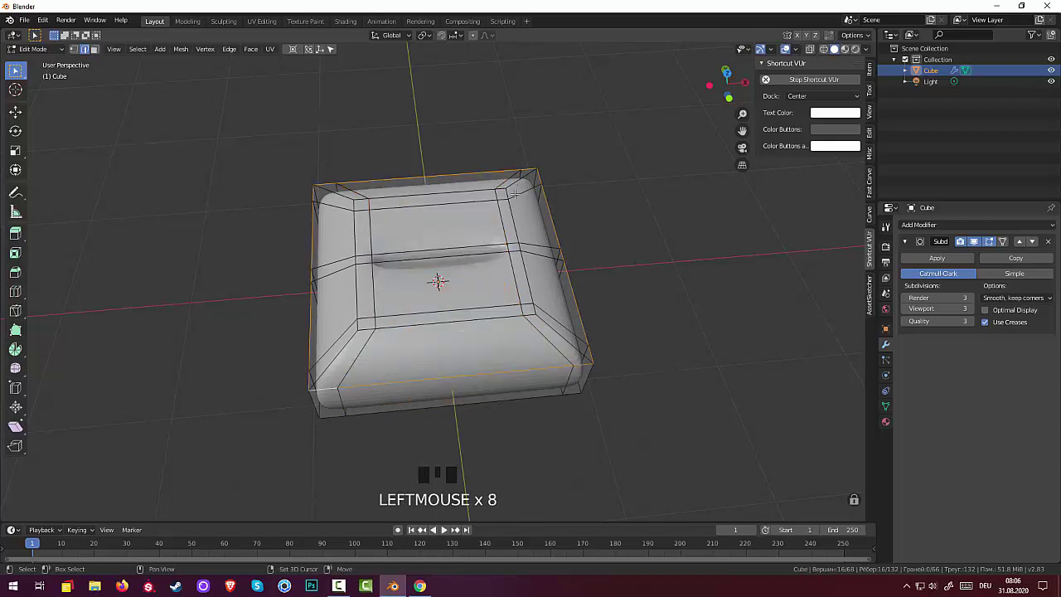
- Duplicate the cushion's outer loop and separate it into its own object, Cube.001
key("shift+d")
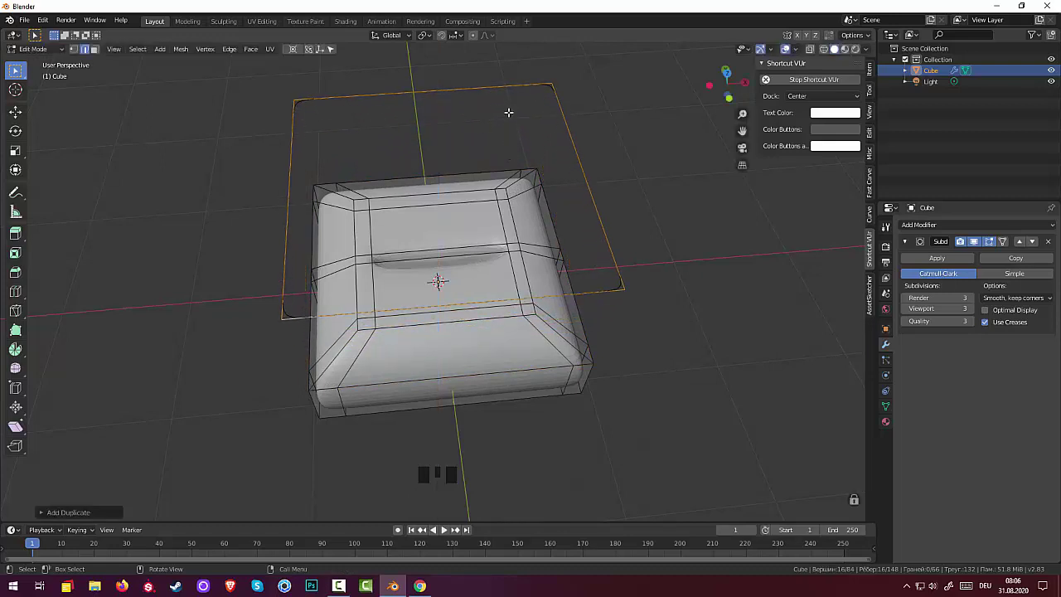
key("p")
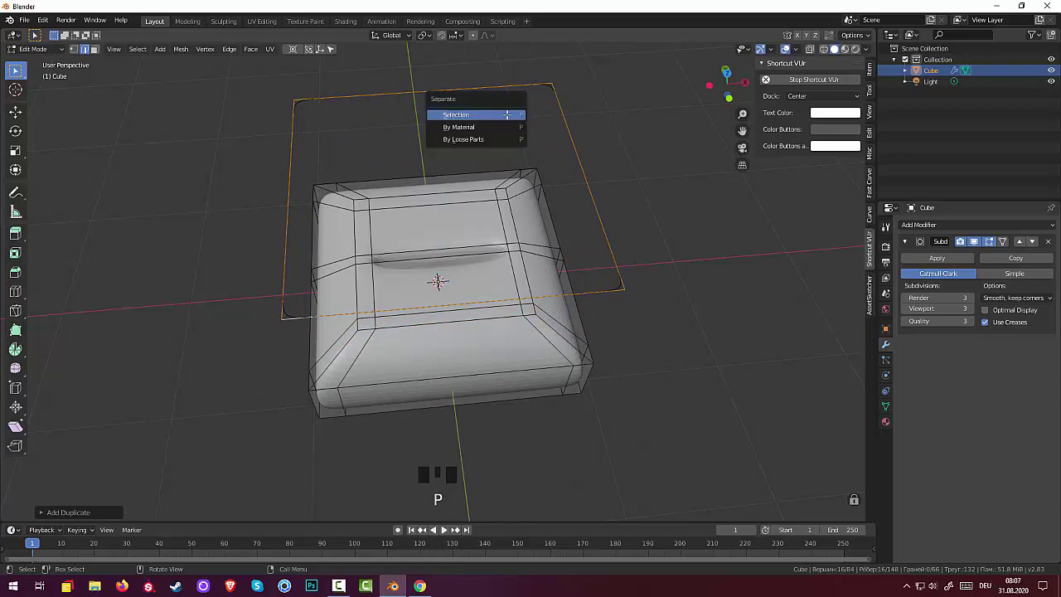
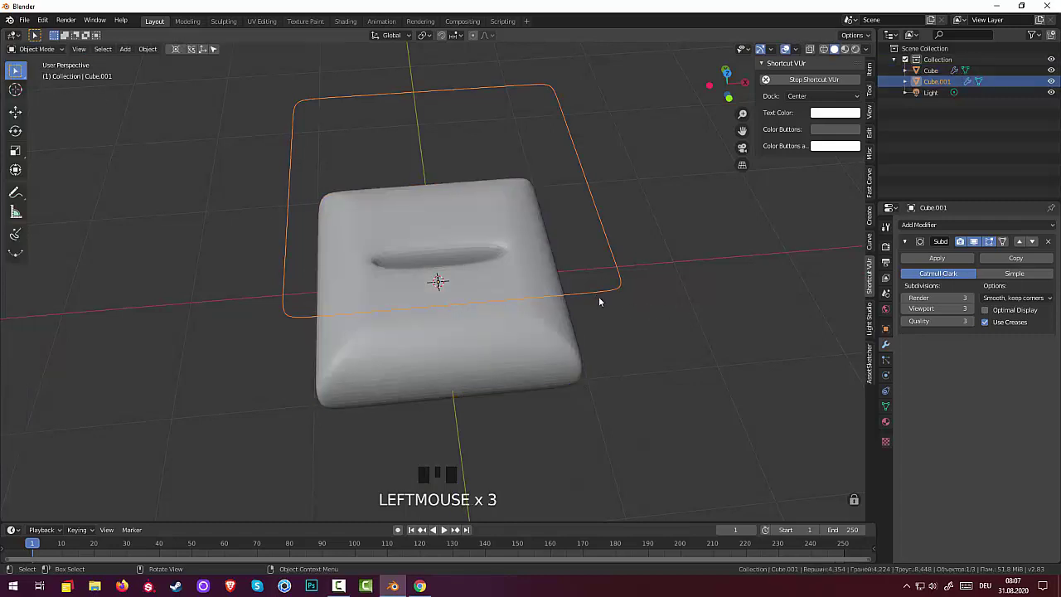
- Extrude the separated rim outline down along Z into an open-walled band
left_click_drag(674, 308, 35, 51)
left_click_drag(36, 50, 32, 76)
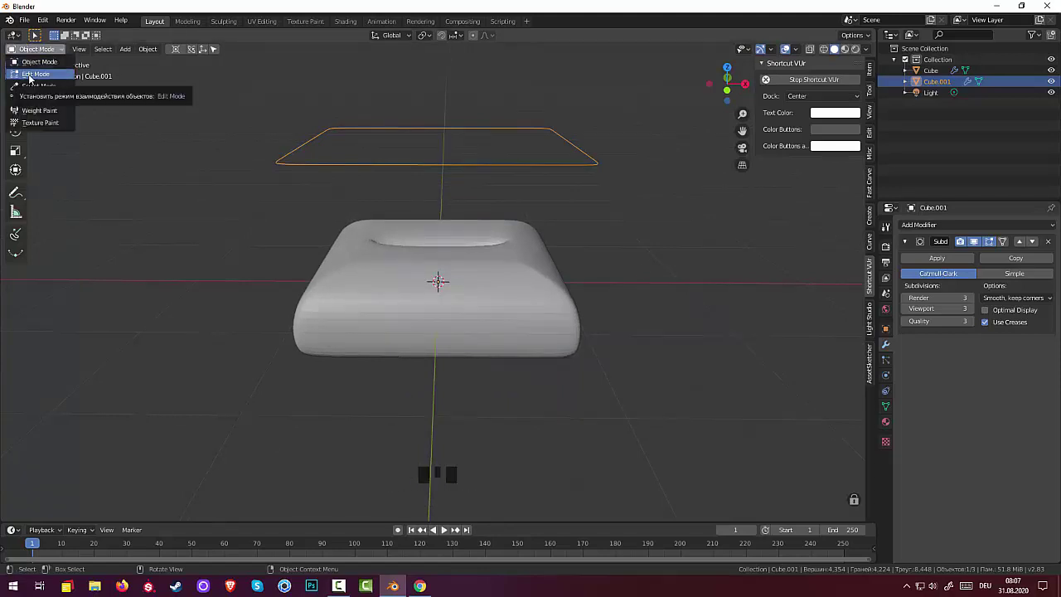
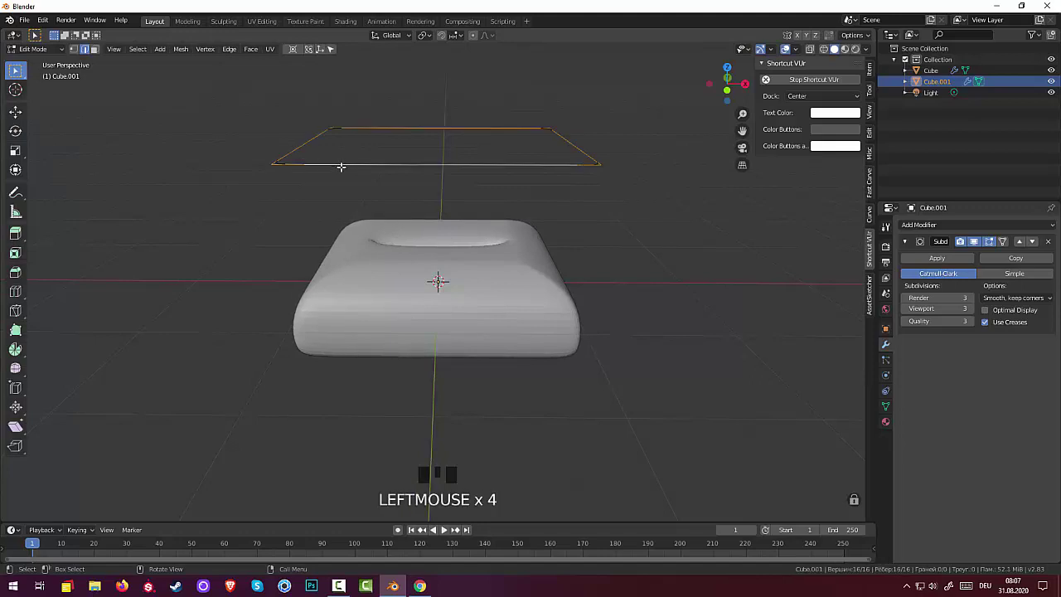
key("e")
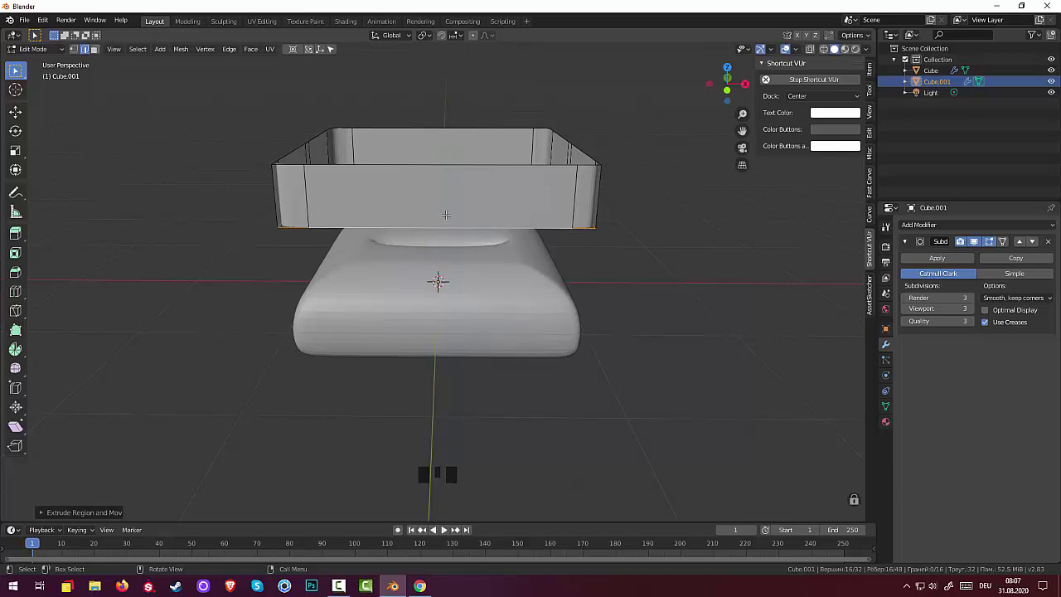
- Lower the walls' bottom edge in front view and shrink it inward
key("KP_1")
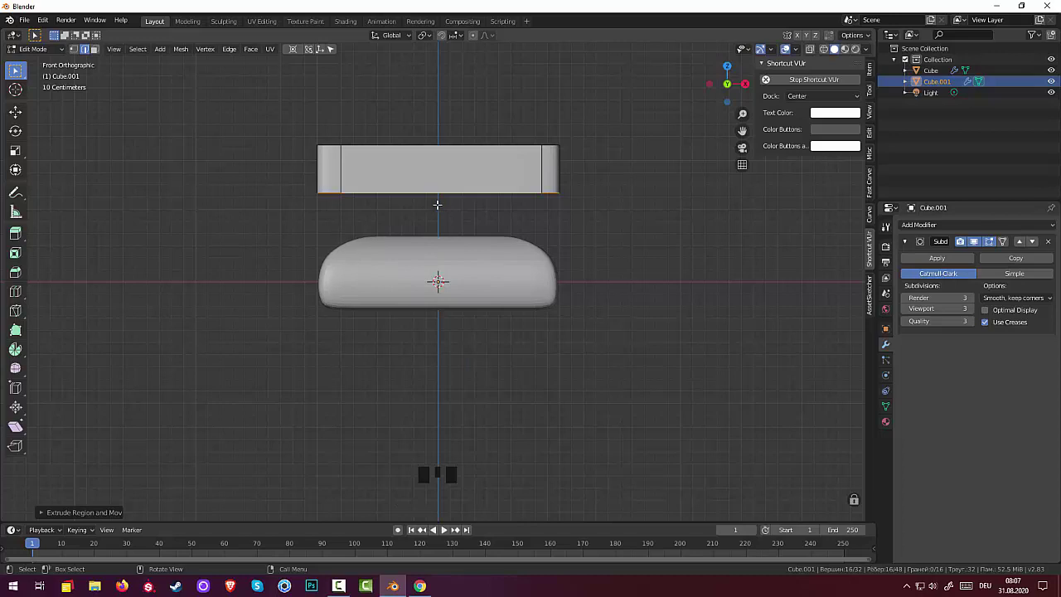
key("g")
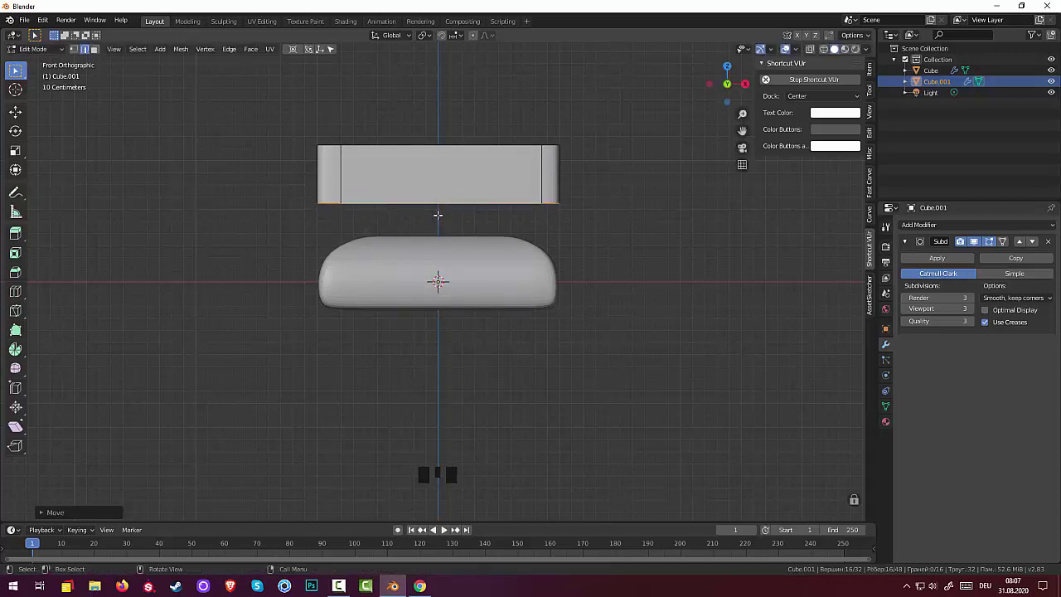
key("e")
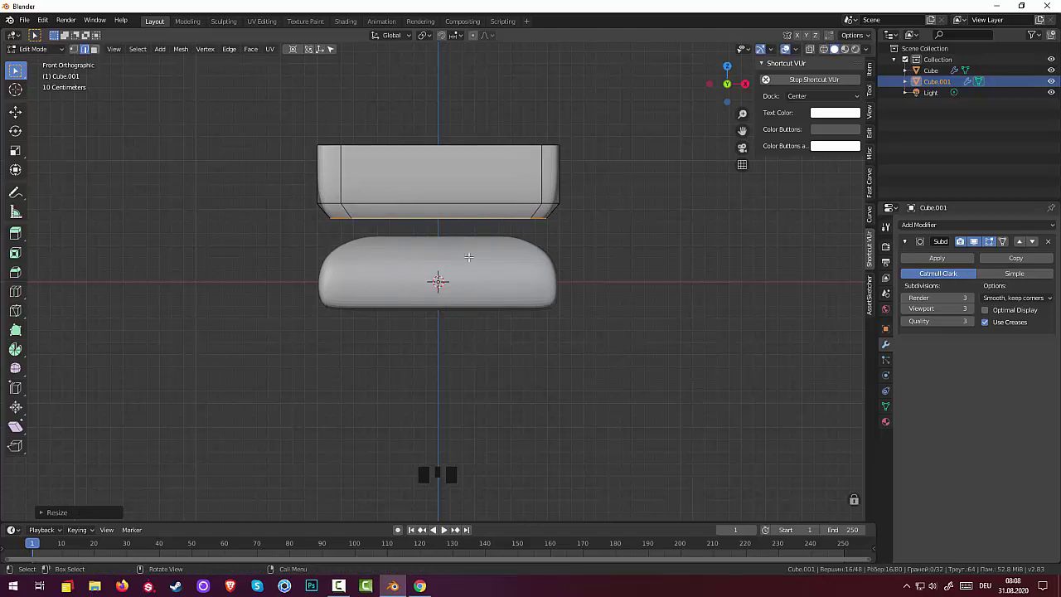
- Extrude two more rings downward and scale the last one in to close the base
key("e")
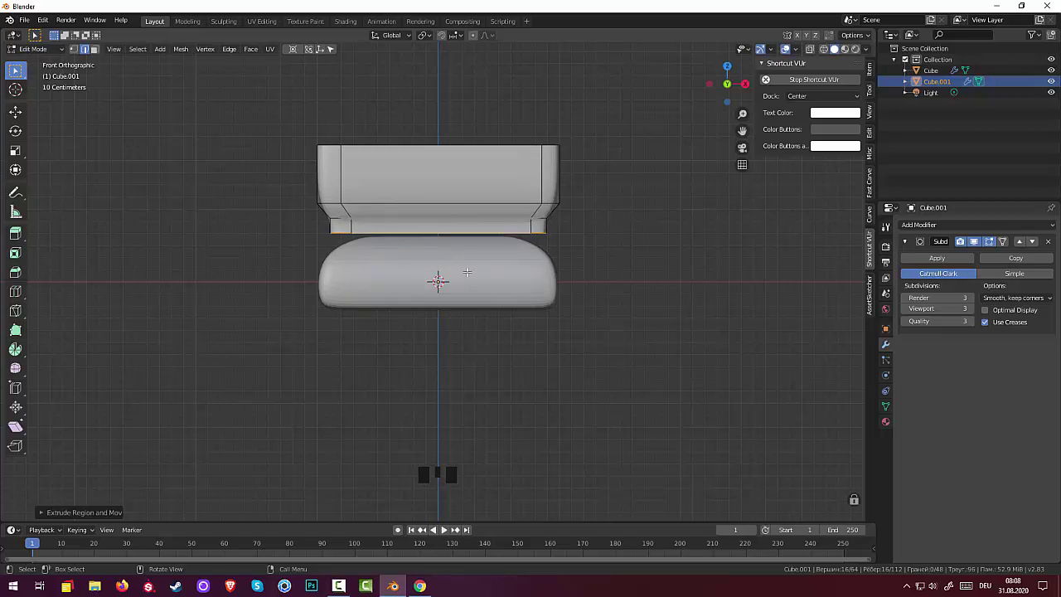
key("e")
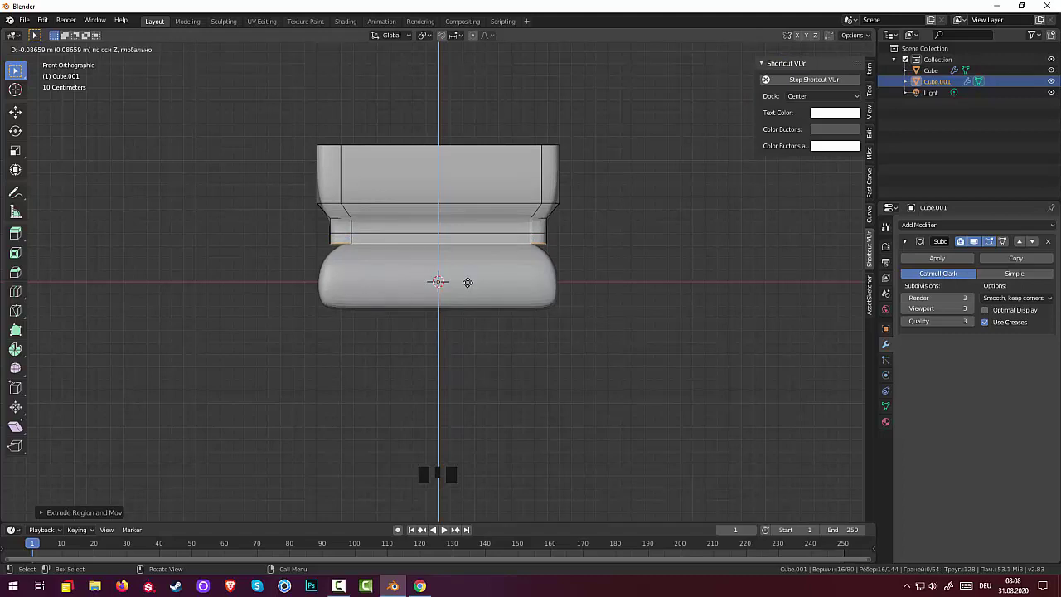
key("s")
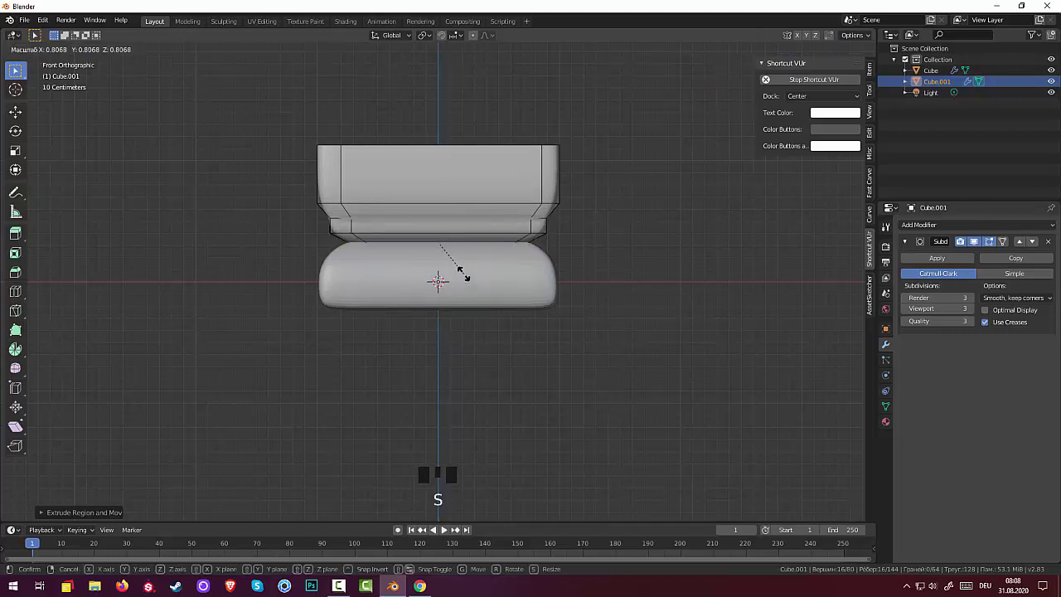
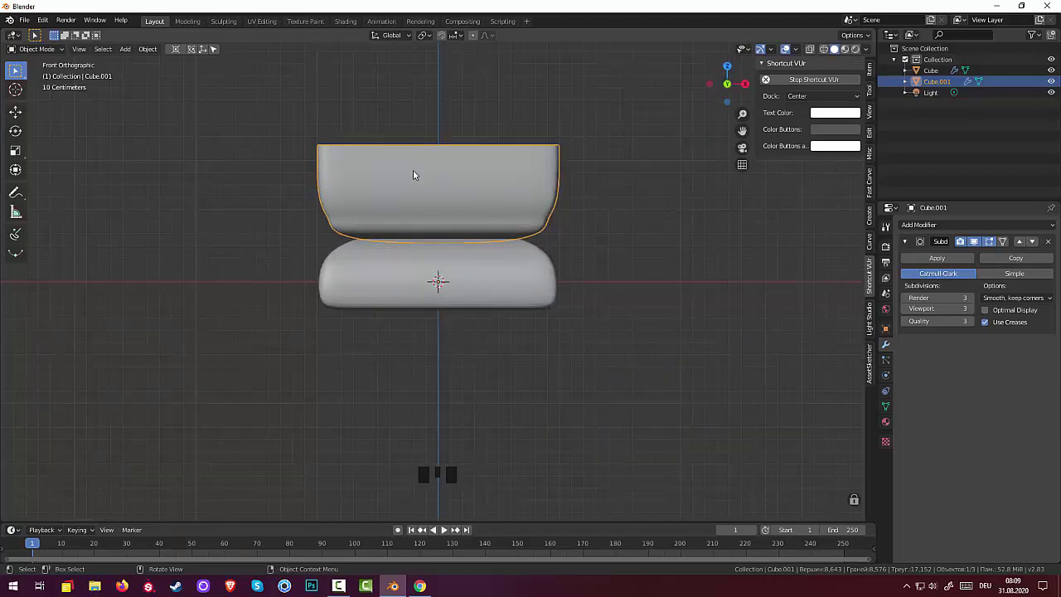
- Move the box shell down along Z so it encloses the cushion
key("g")
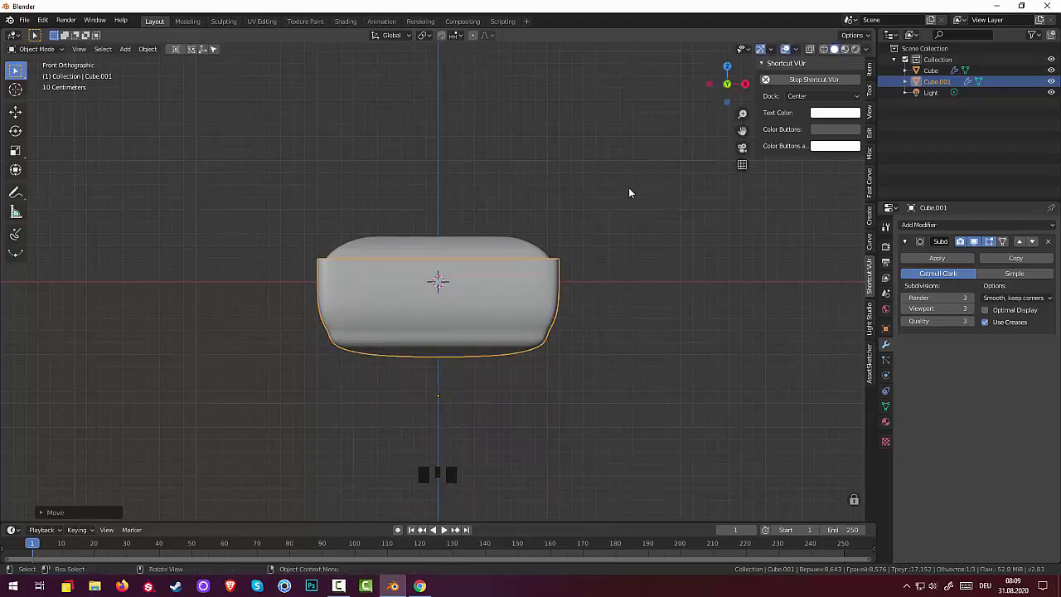
left_click_drag(633, 191, 631, 241)
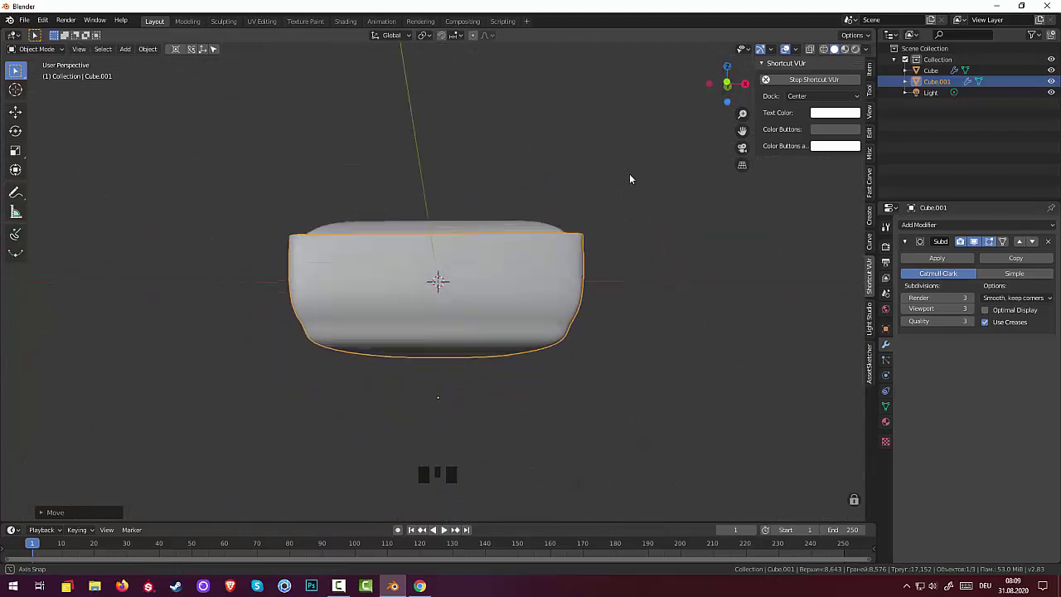
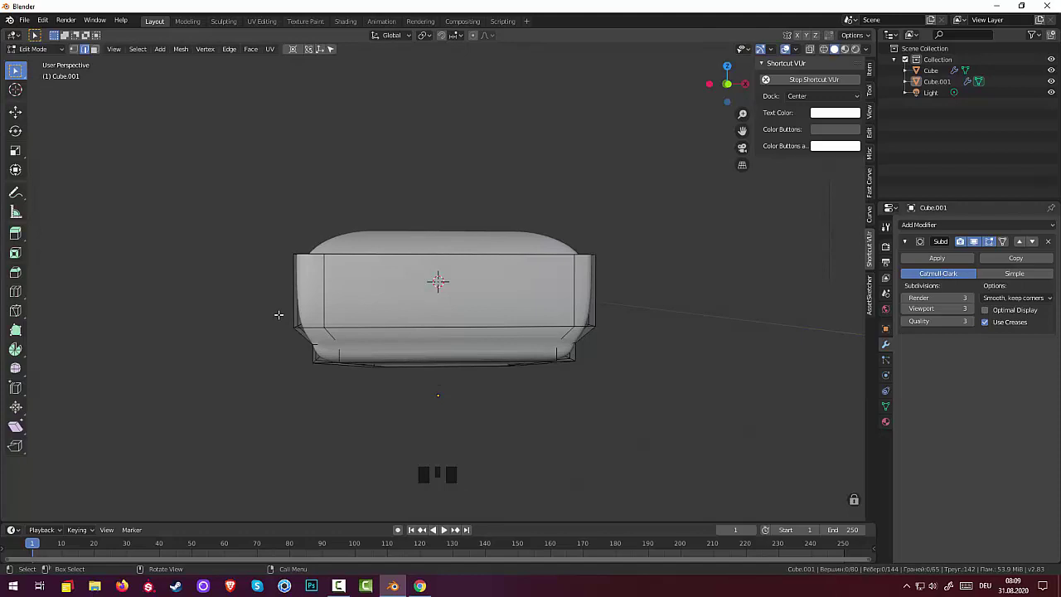
- Add support edge loops near the box walls' top rim and base and slide them outward
key("ctrl+r")
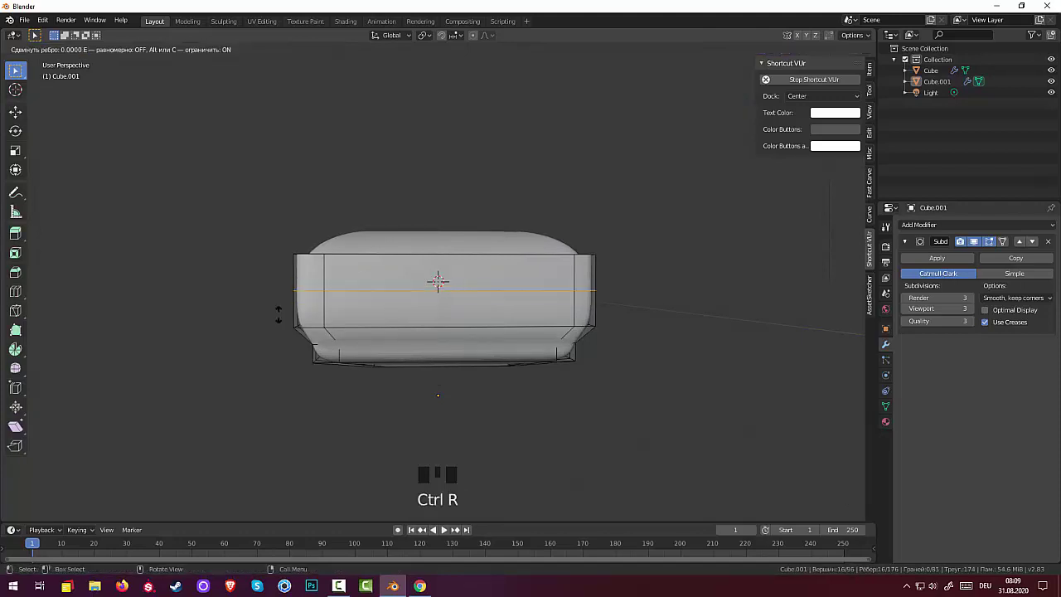
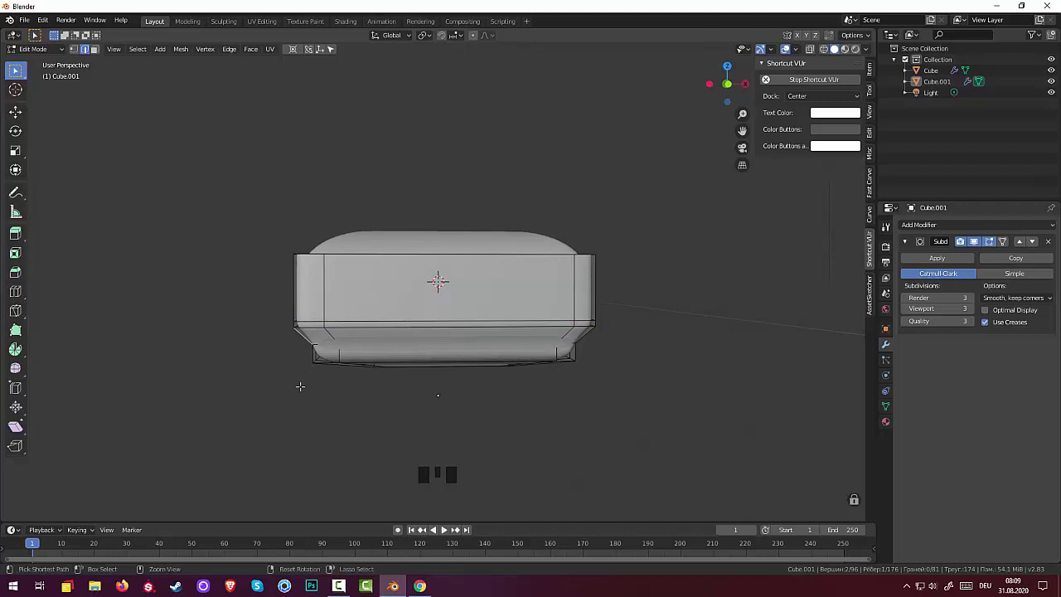
key("ctrl+r")
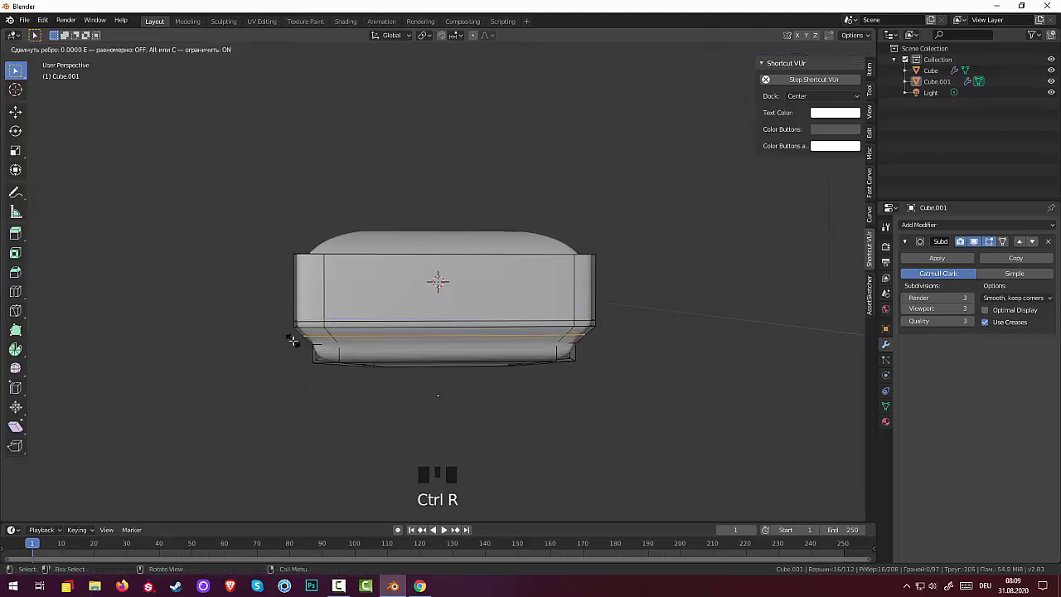
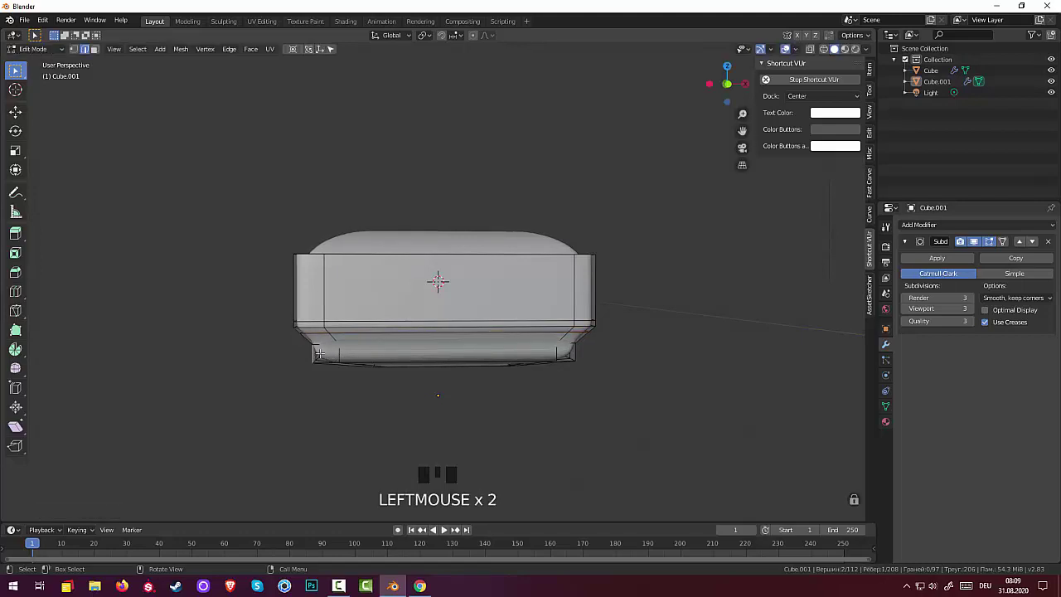
key("ctrl+r")
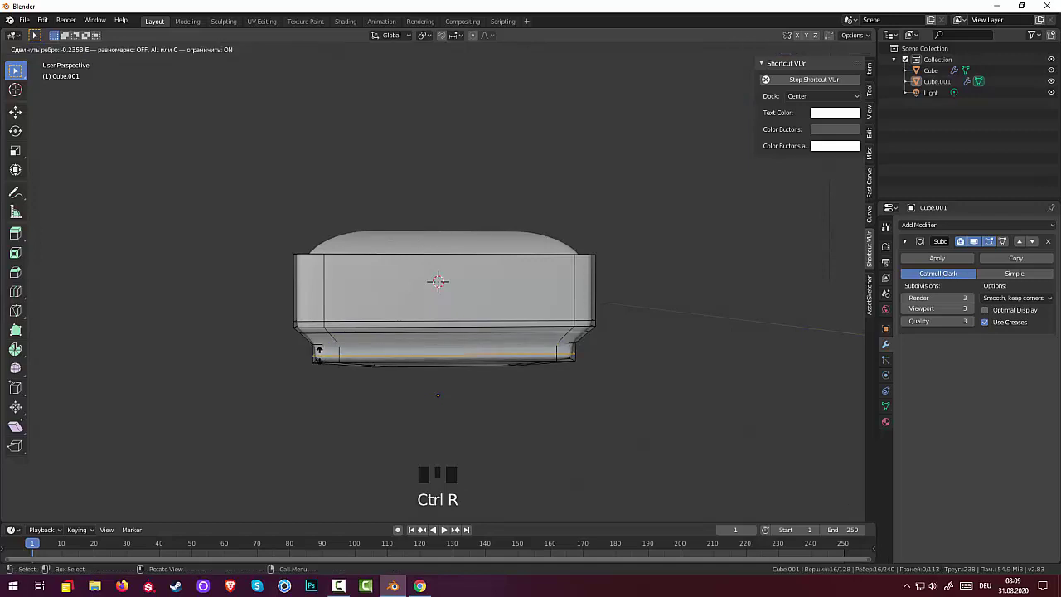
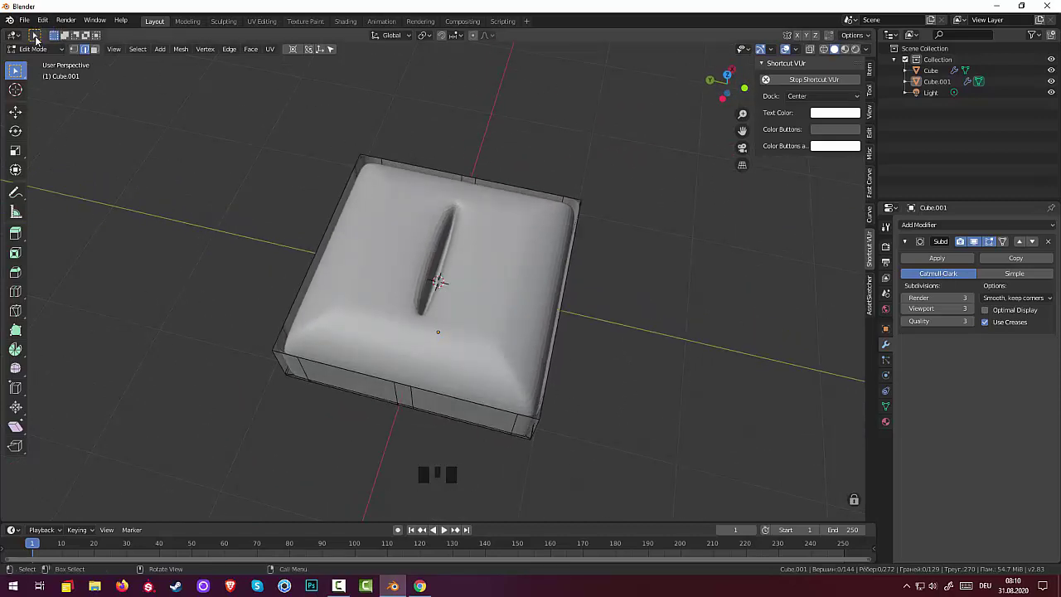
- Add a Solidify modifier to the box shell with Thickness -0.03 m
left_click_drag(39, 49, 470, 418)
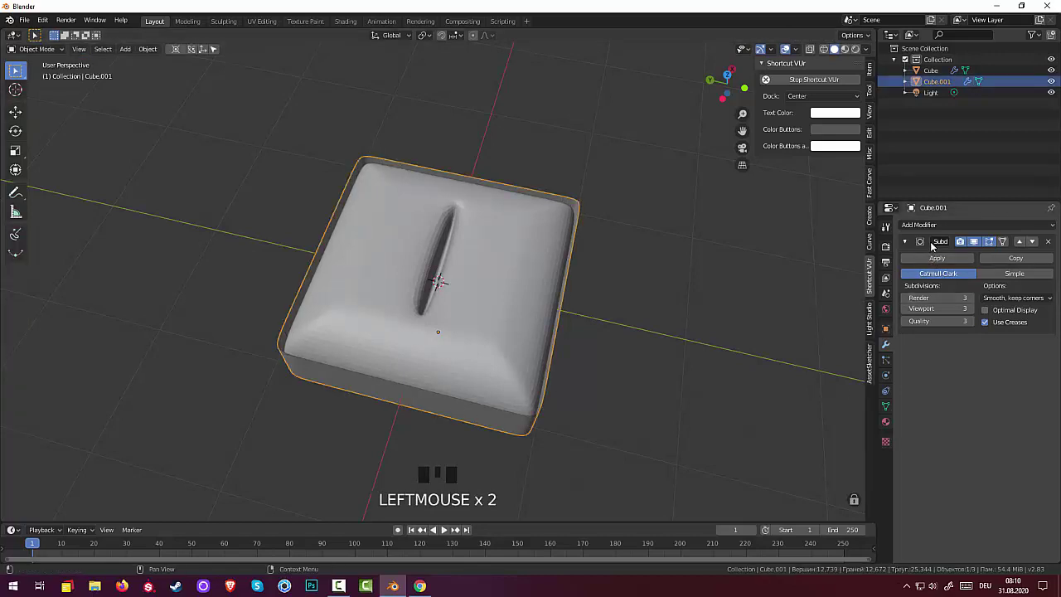
left_click_drag(915, 228, 845, 398)
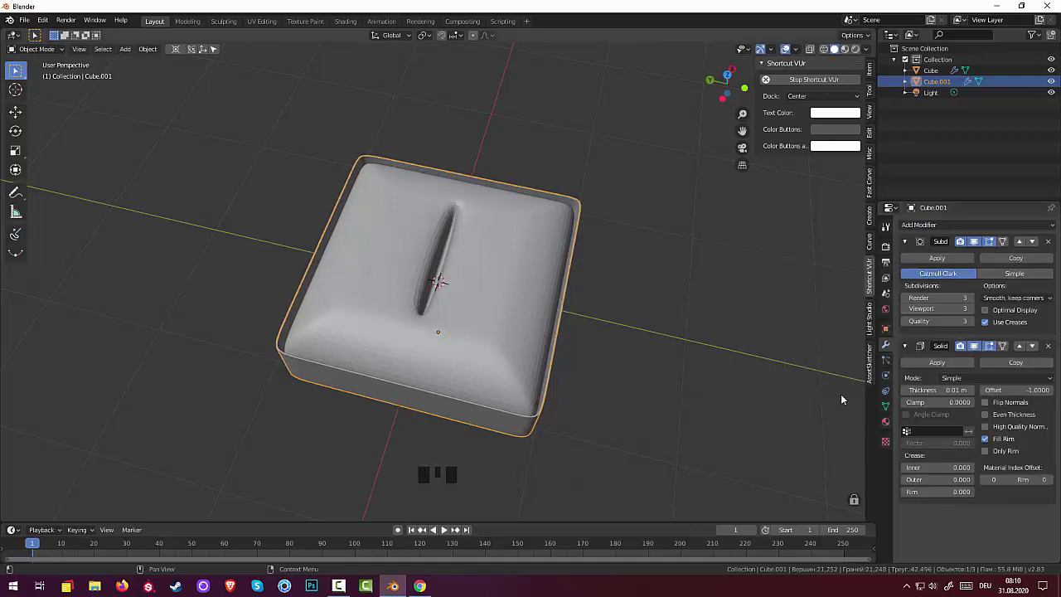
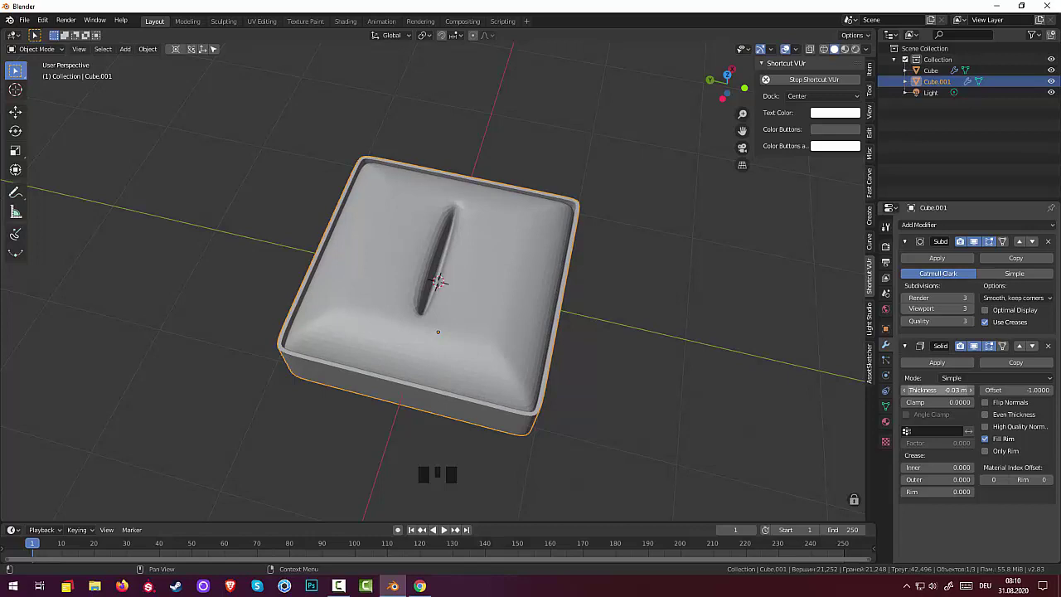
left_click(742, 449)
left_click_drag(742, 436, 645, 460)
- Orbit to check the thickened walls from below and select the cushion
scroll("down", 3)
scroll("up", 3)
scroll("up", 3)
scroll("down", 3)
left_click_drag(634, 441, 754, 386)
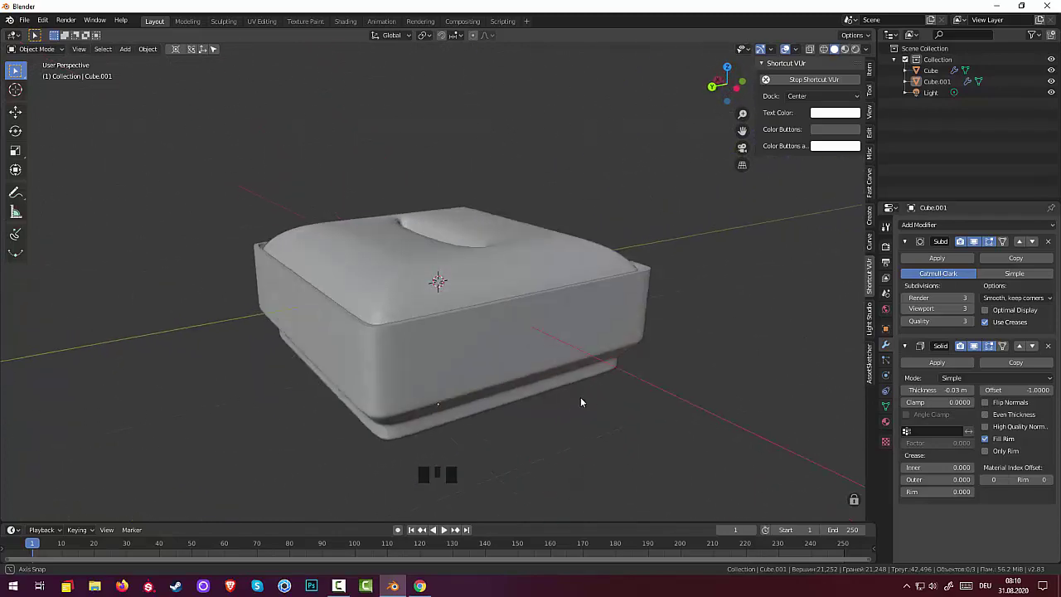
left_click(560, 433)
left_click_drag(671, 399, 363, 586)
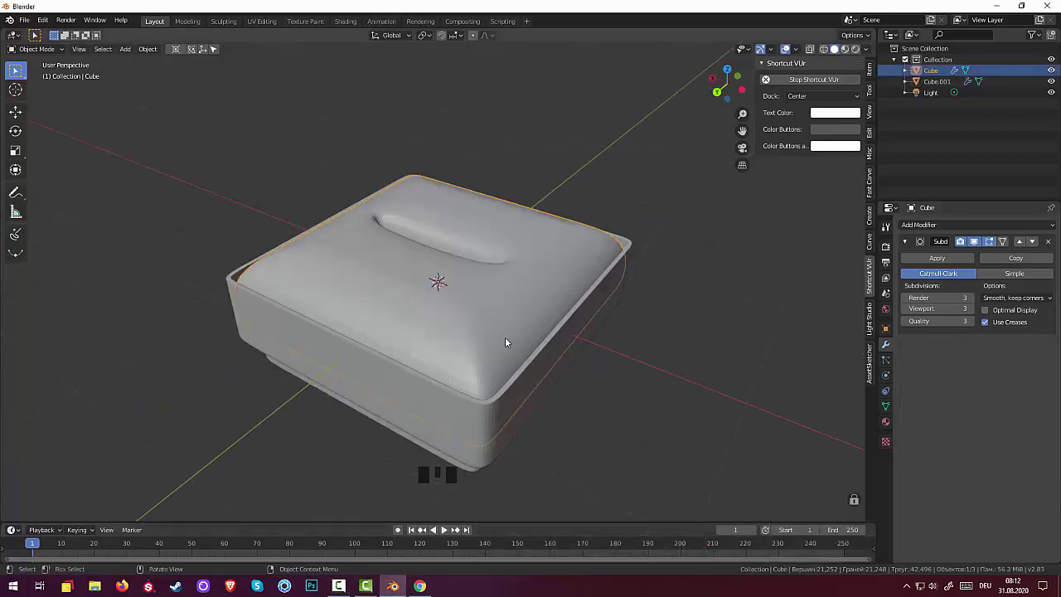
- Apply the cushion's Subdivision modifier, shade it smooth, then select the box shell Cube.001
left_click(502, 336)
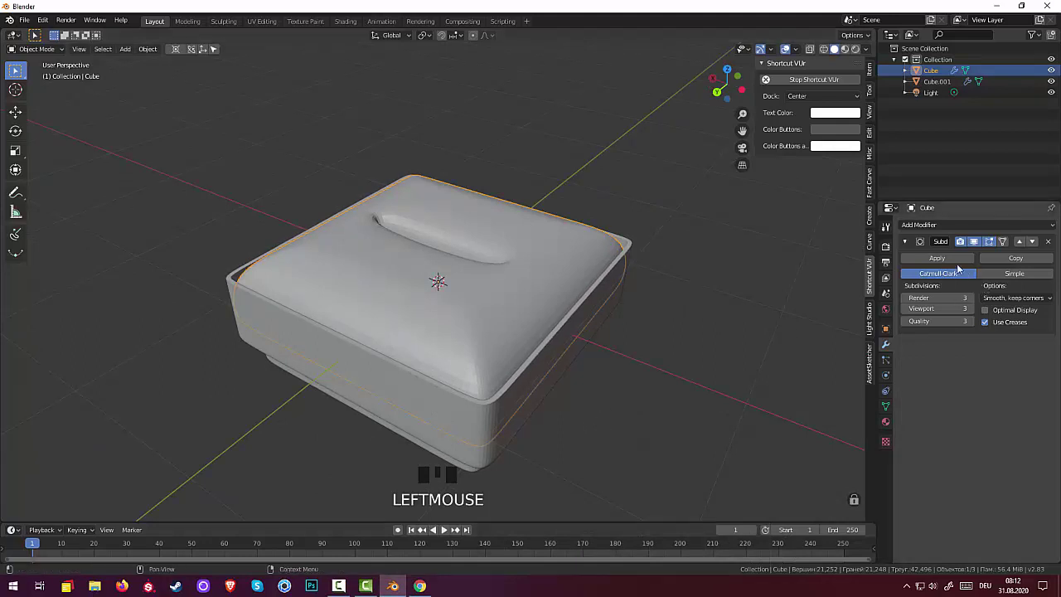
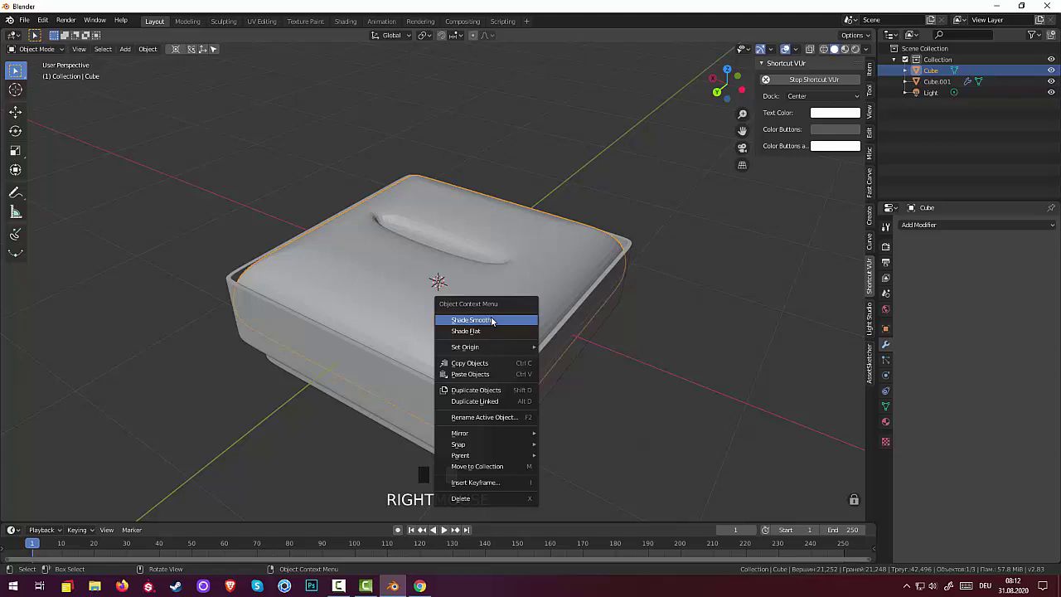
left_click_drag(496, 321, 675, 348)
left_click(674, 349)
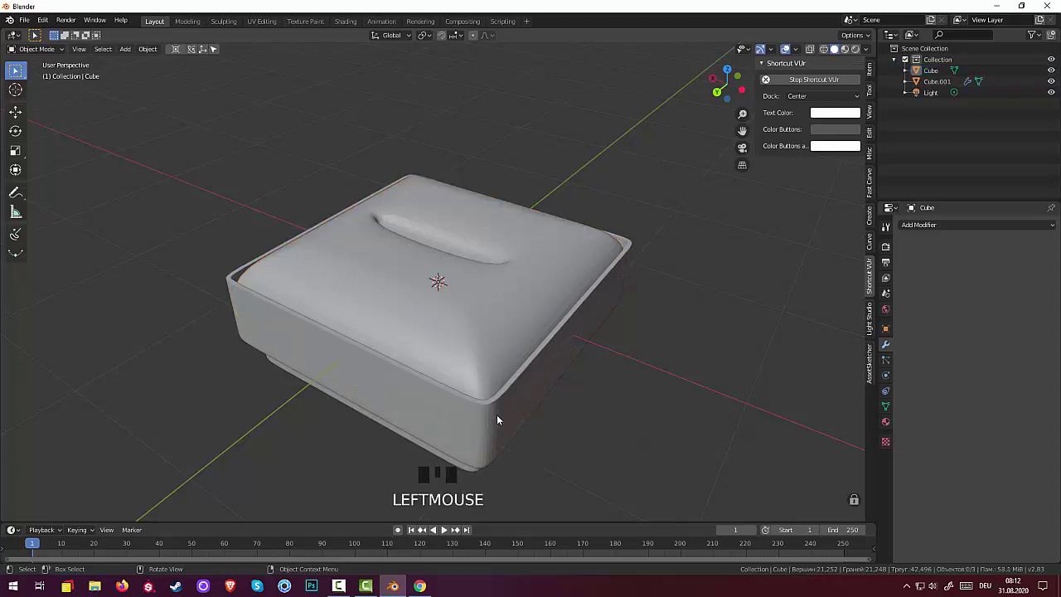
left_click(501, 415)
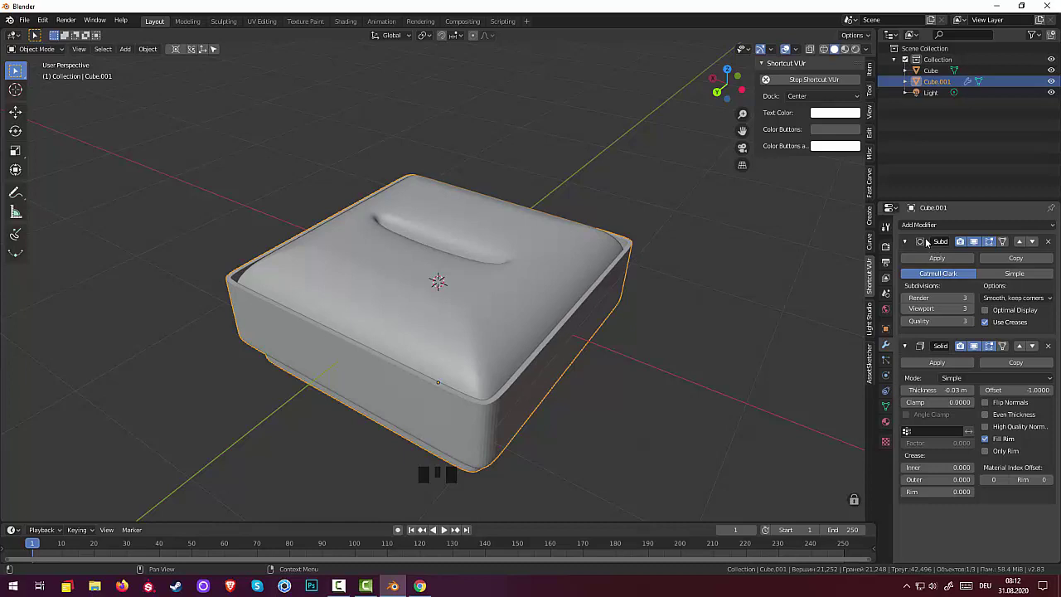
- Apply the shell's first Subdivision and Solidify modifiers, viewed front-on
left_click_drag(922, 224, 775, 407)
left_click_drag(712, 402, 681, 396)
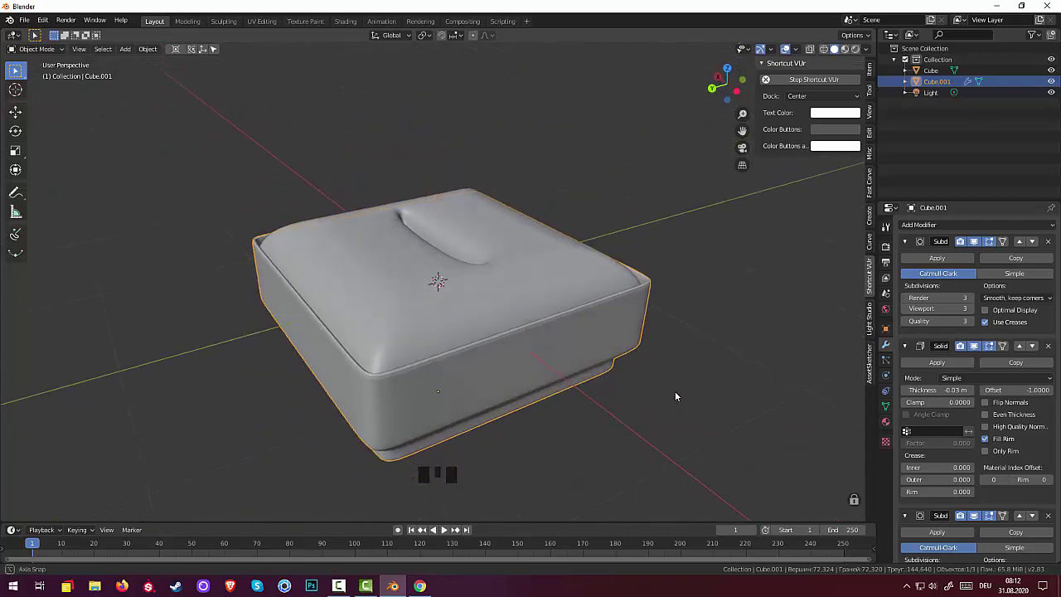
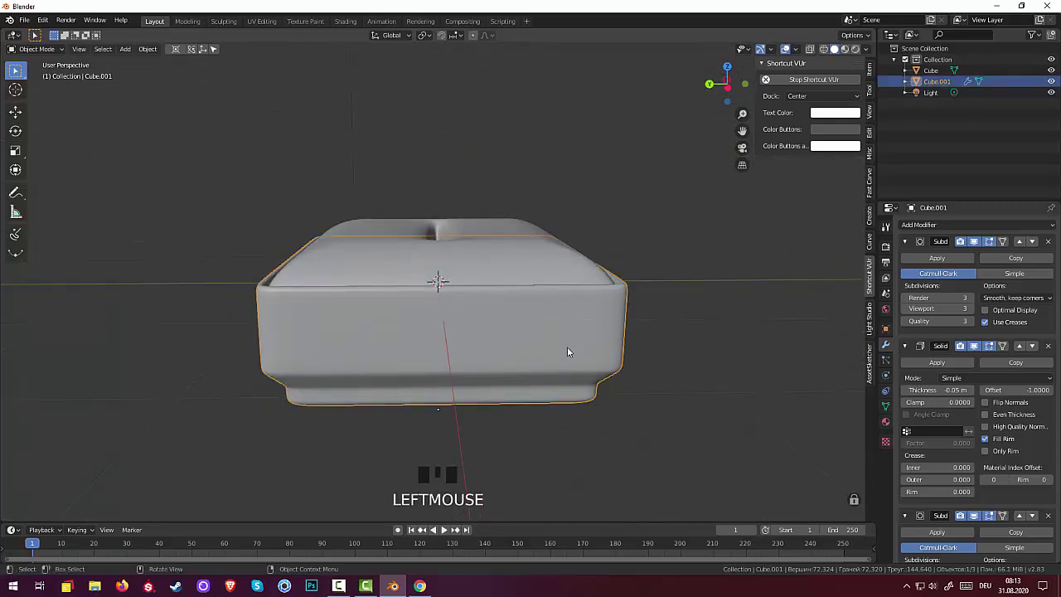
left_click(925, 258)
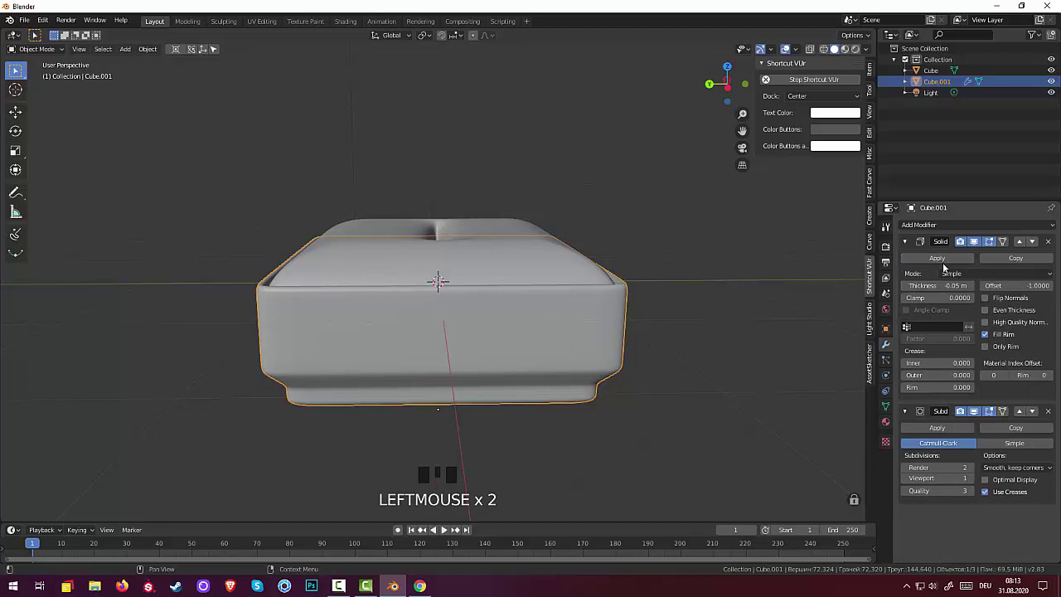
left_click_drag(950, 261, 845, 311)
scroll("down", 3)
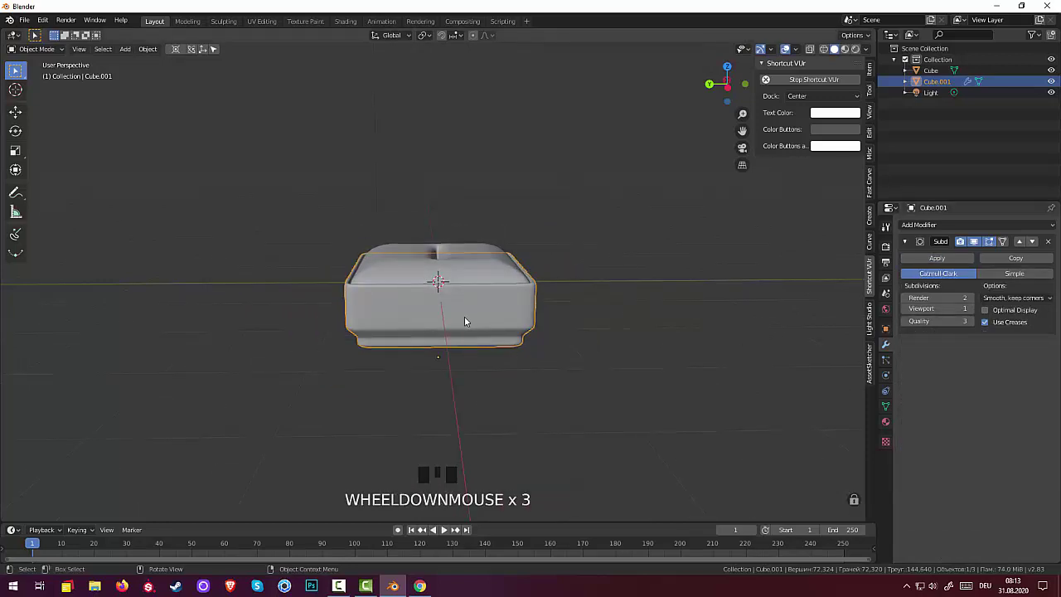
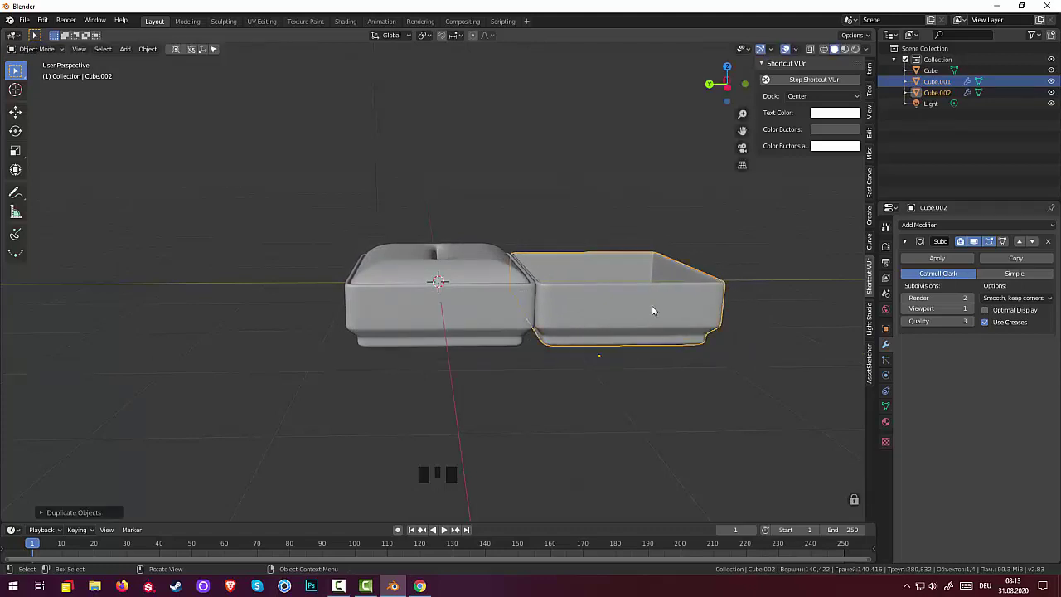
- From side view, set the duplicate shell's pivot at its edge and move it level with the base
key("KP_1")
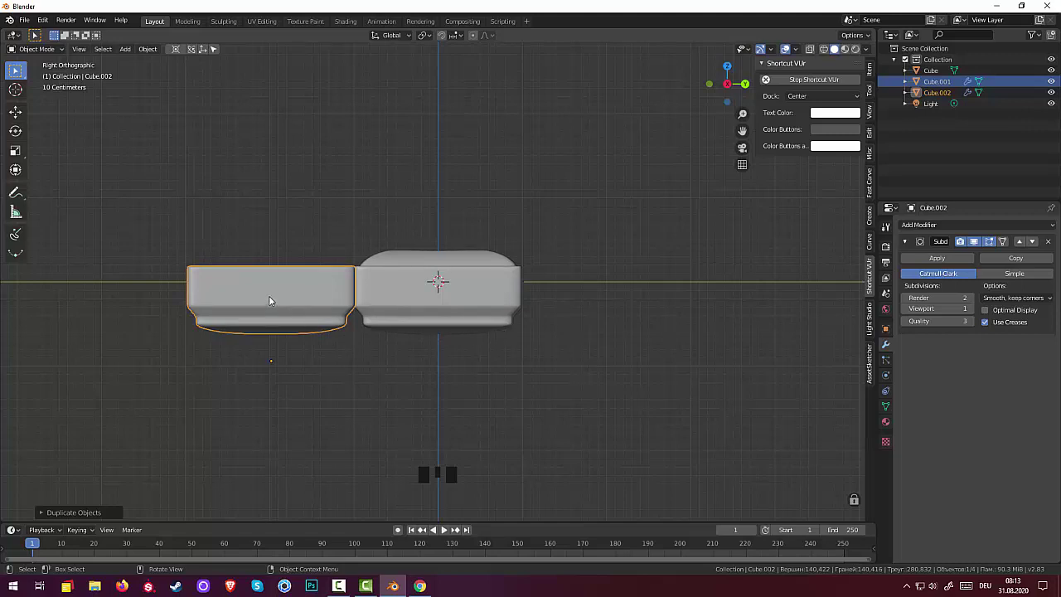
left_click(272, 294)
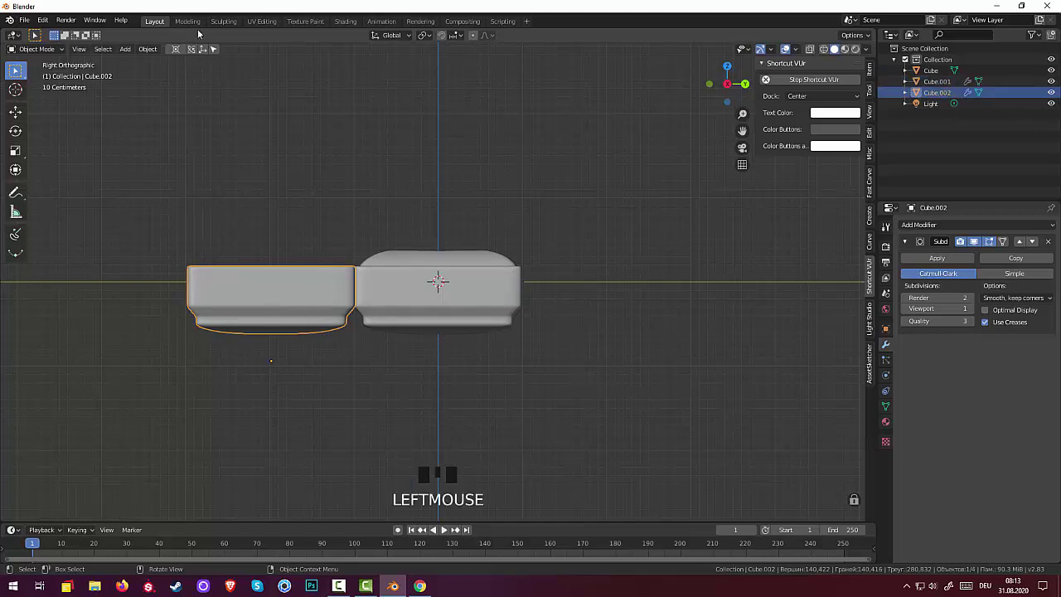
left_click_drag(152, 56, 304, 354)
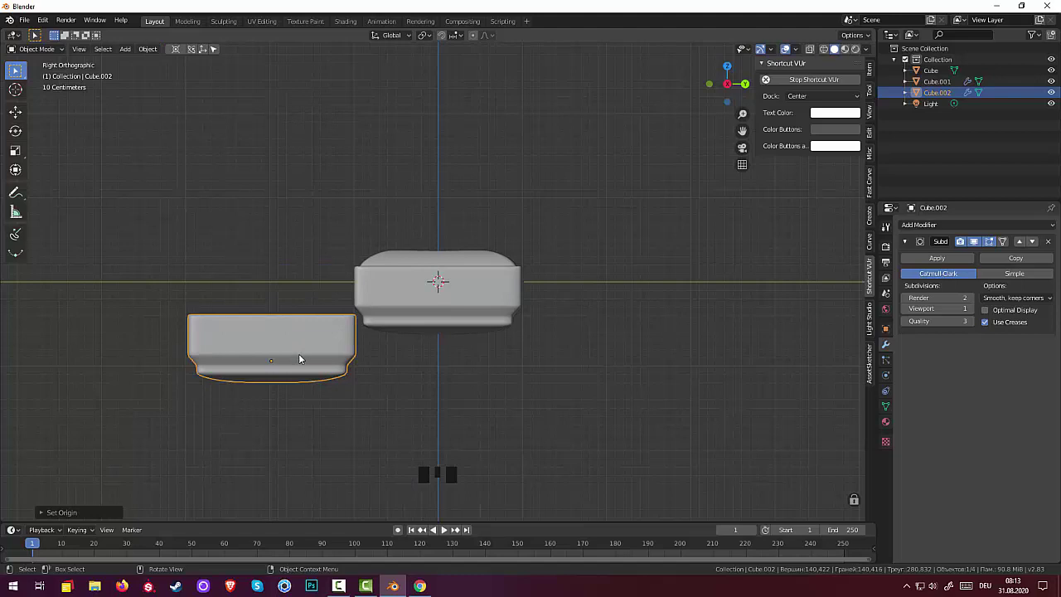
key("g")
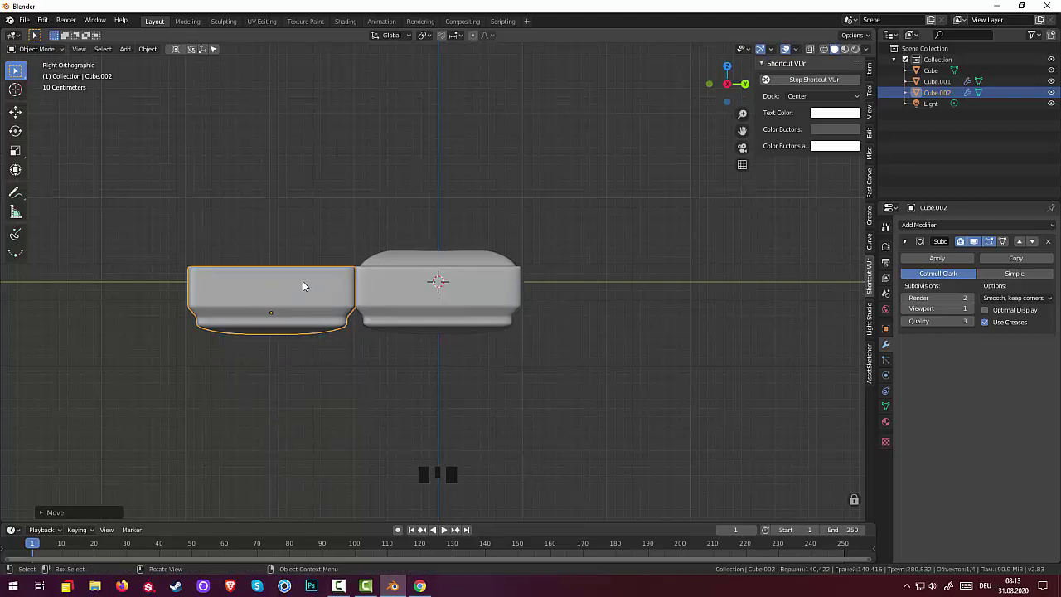
- Rotate the duplicate shell open like a hinged lid above the base
key("r")
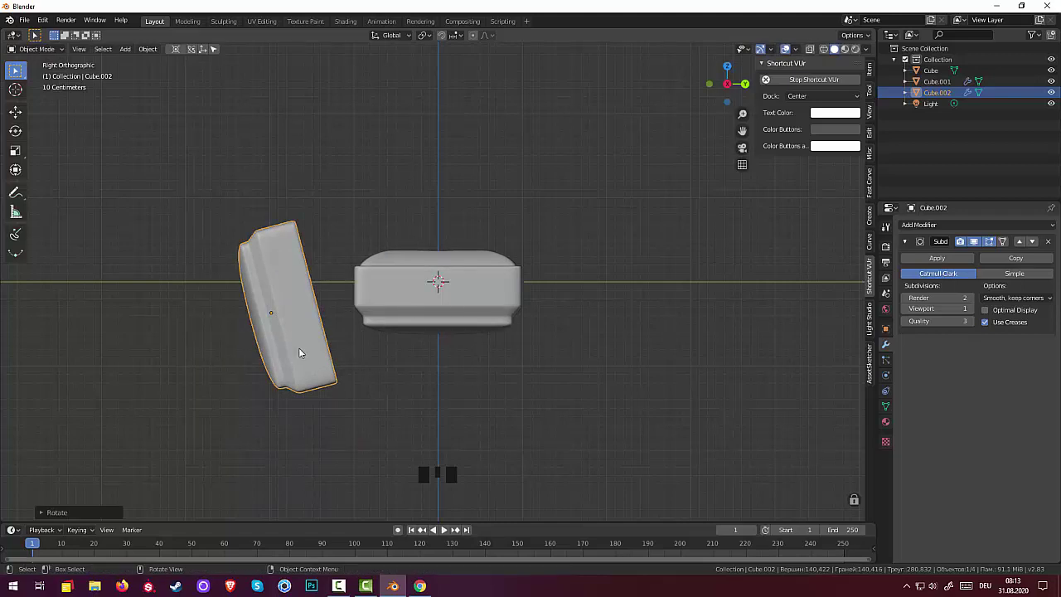
key("d")
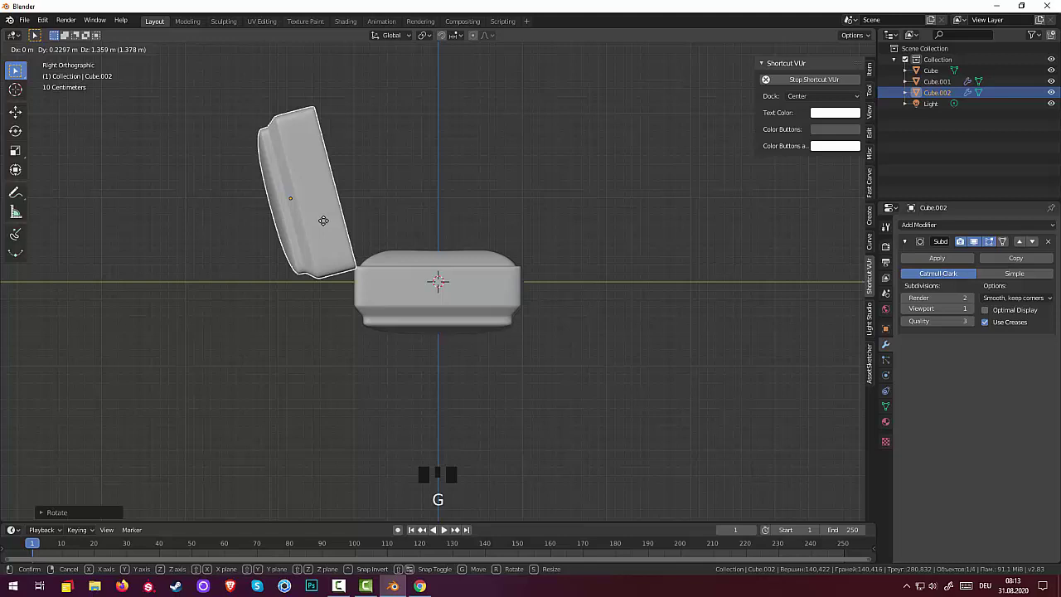
left_click(639, 290)
left_click_drag(611, 356, 480, 421)
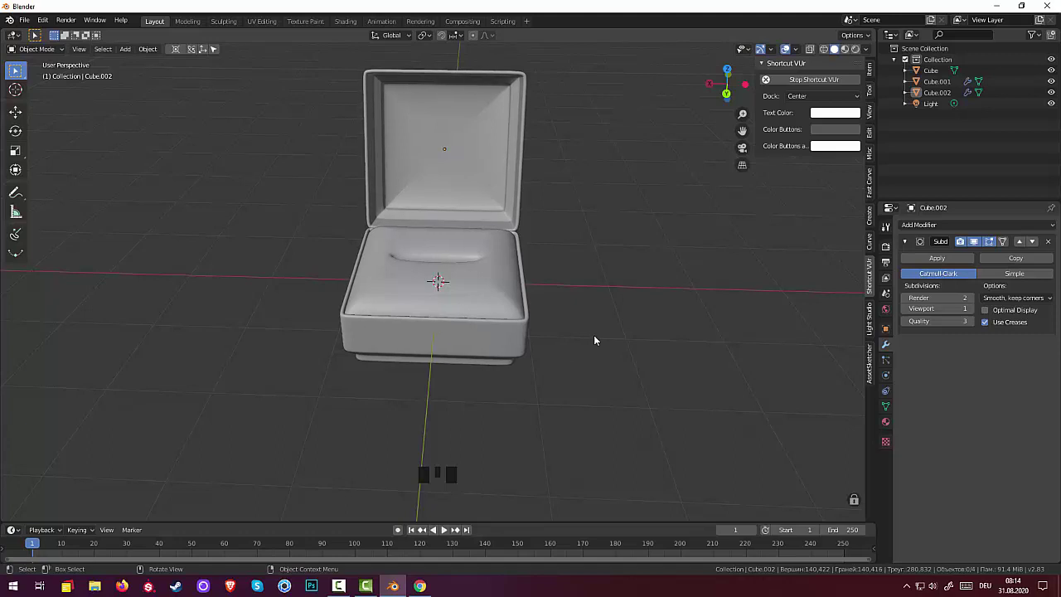
- Append the diamond ring objects into the scene and rotate the ring to face the cushion
left_click_drag(604, 340, 460, 483)
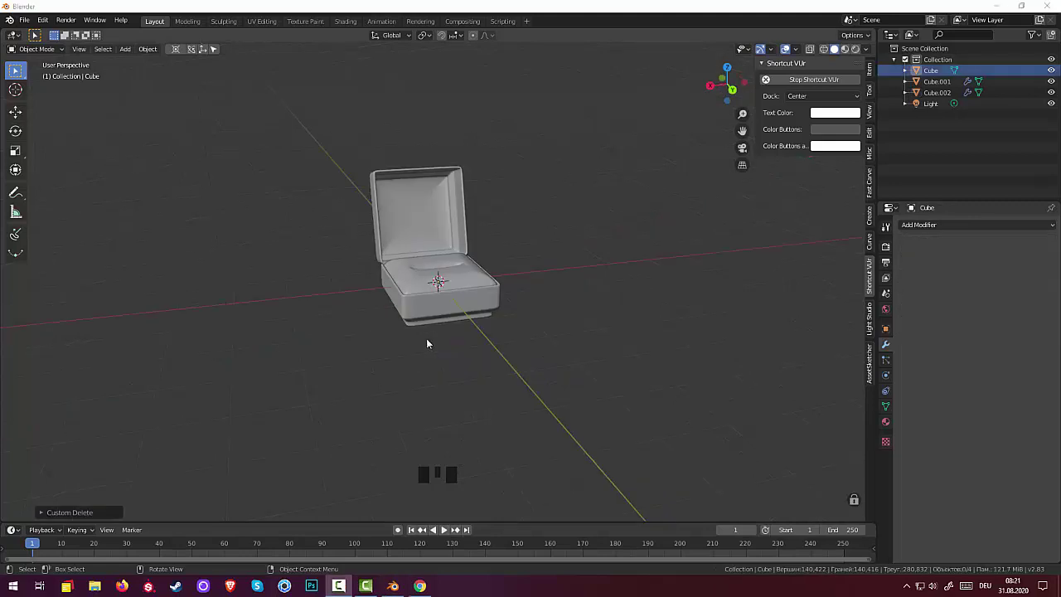
scroll("up", 3)
left_click_drag(28, 21, 358, 359)
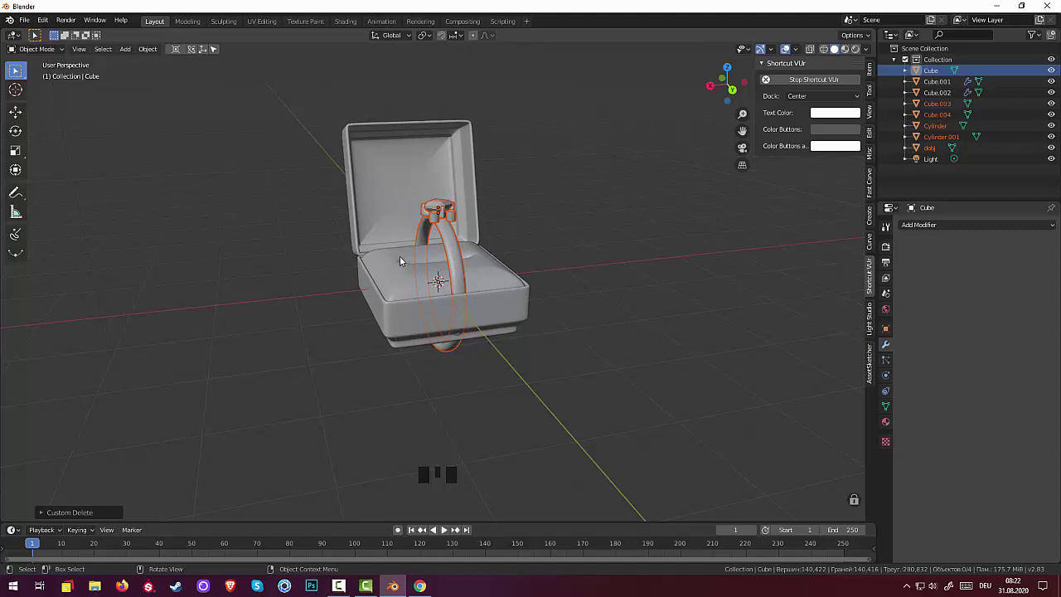
key("r")
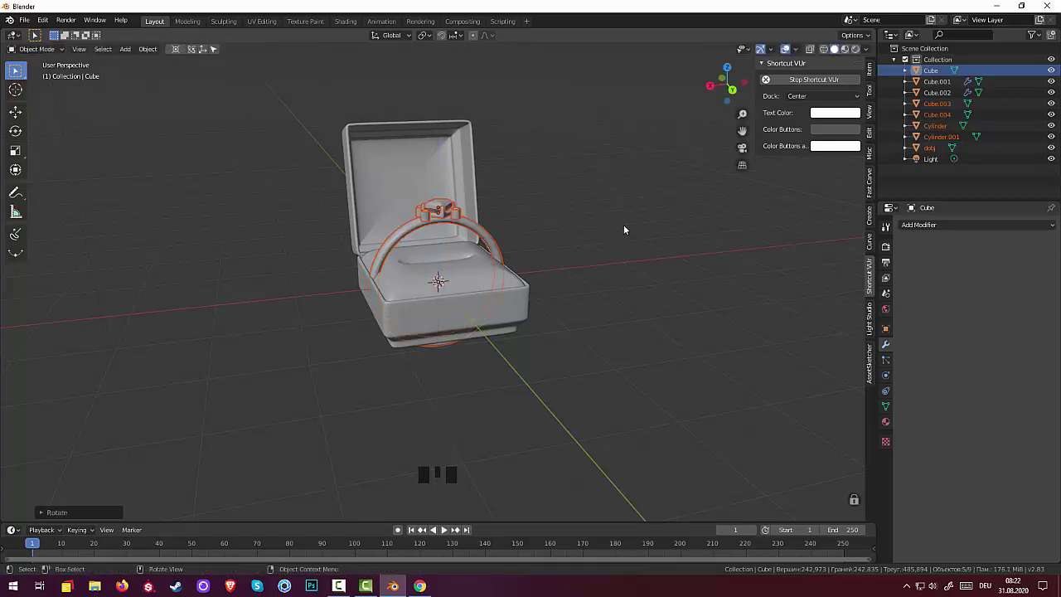
- Scale the ring to about 0.49 and lower it along Z into the cushion slot
key("s")
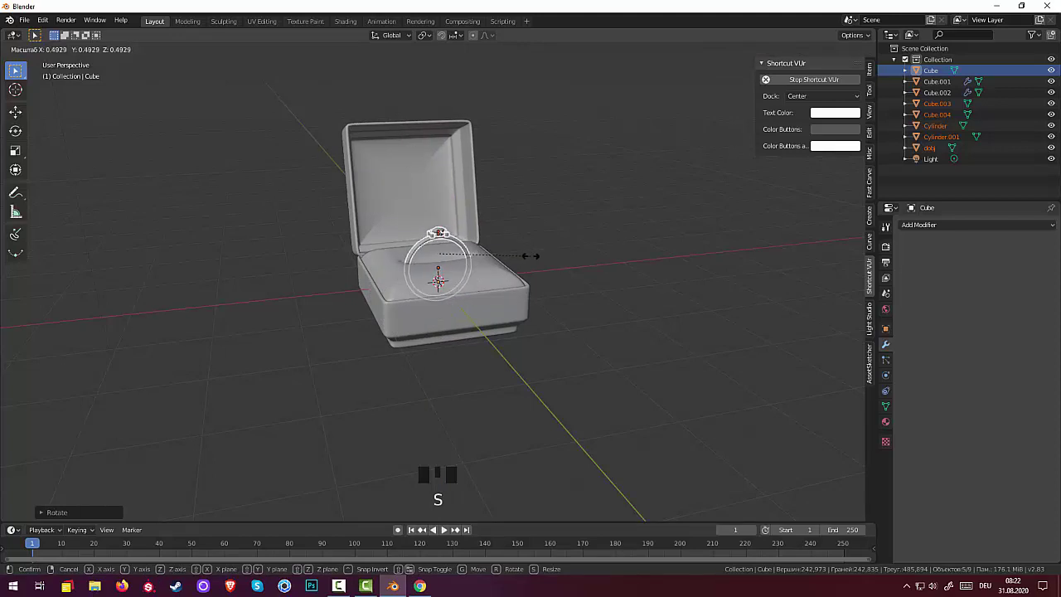
scroll("up", 3)
left_click_drag(541, 266, 378, 254)
key("g")
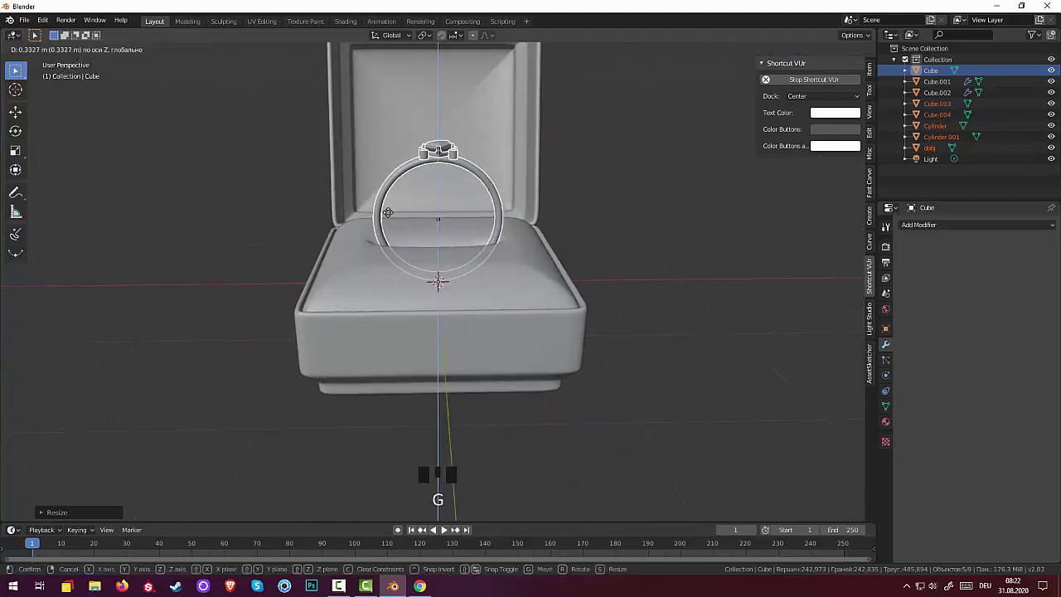
left_click(618, 253)
left_click_drag(632, 224, 725, 245)
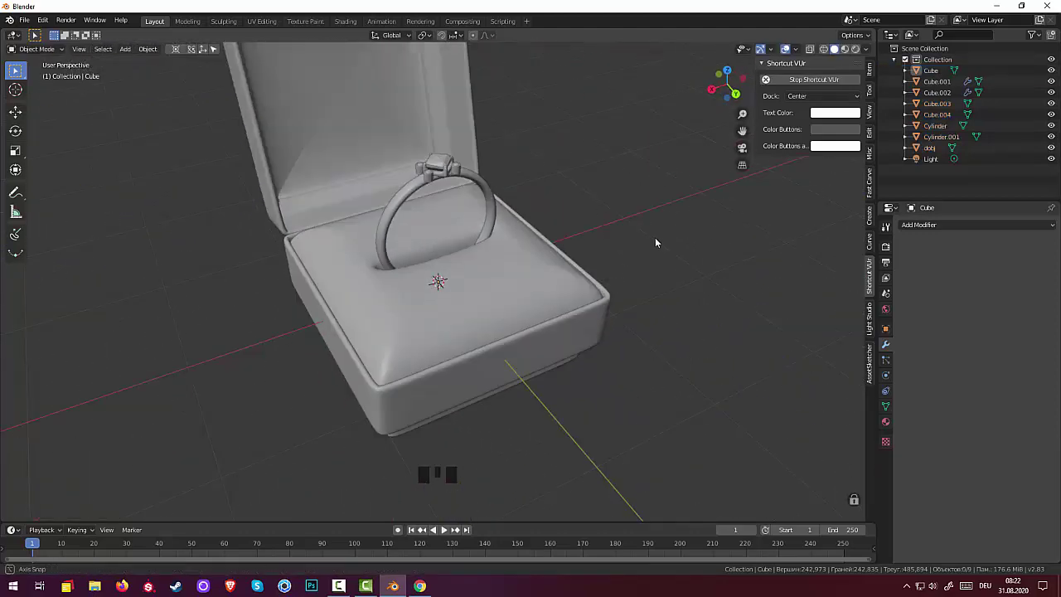
scroll("down", 3)
- Apply the Subdivision modifiers on the box base and the lid
left_click(473, 236)
double_click(474, 234)
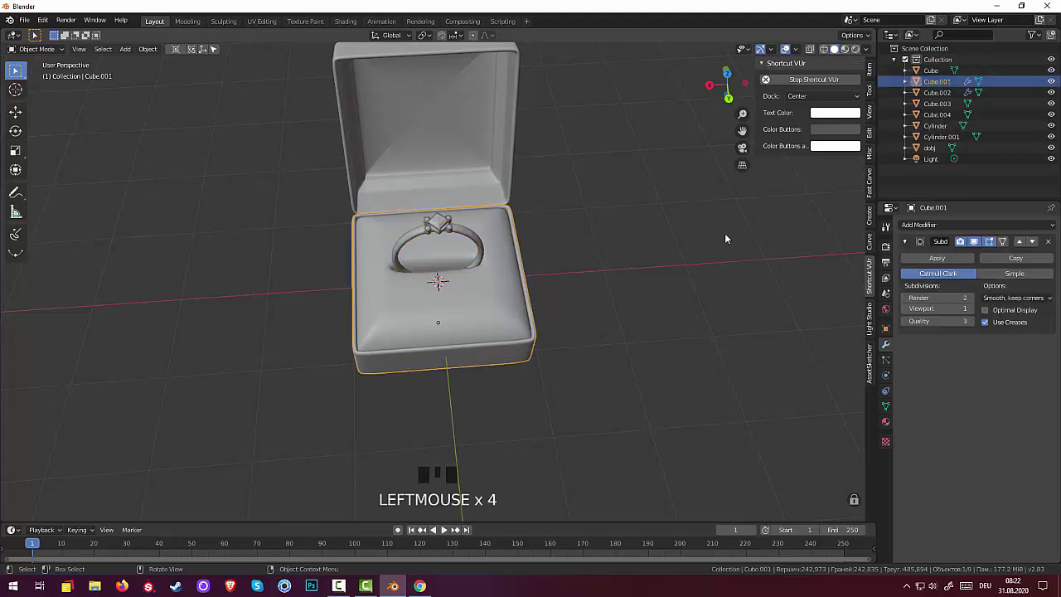
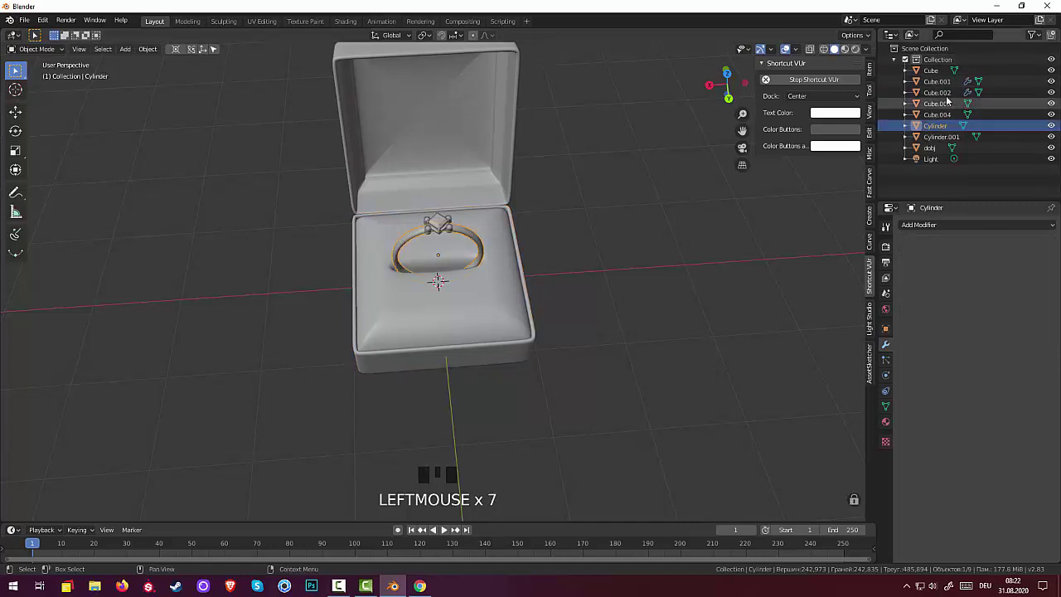
left_click(973, 86)
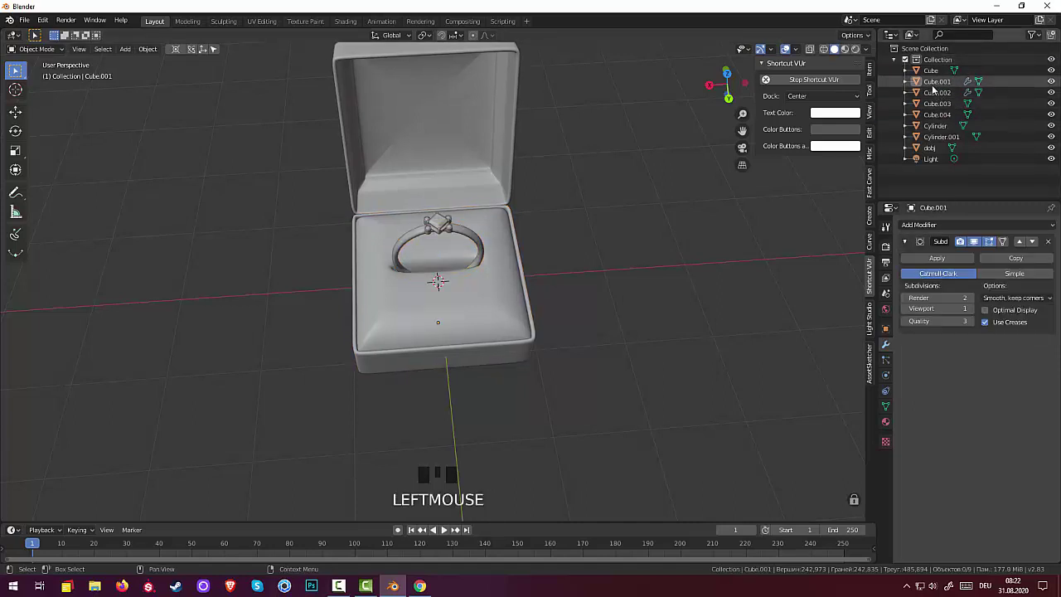
left_click(937, 89)
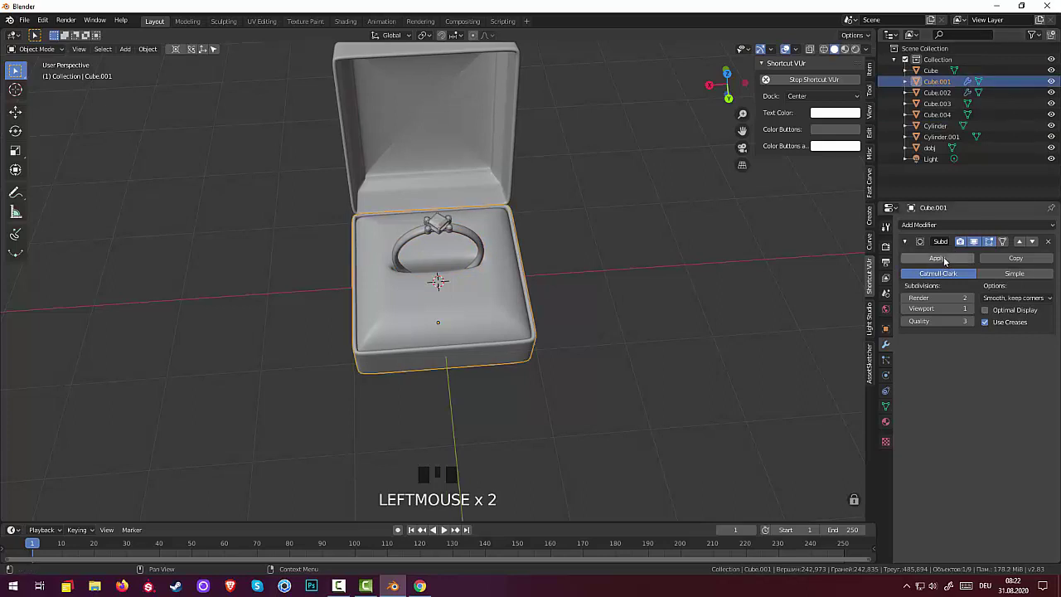
left_click(947, 261)
left_click(947, 93)
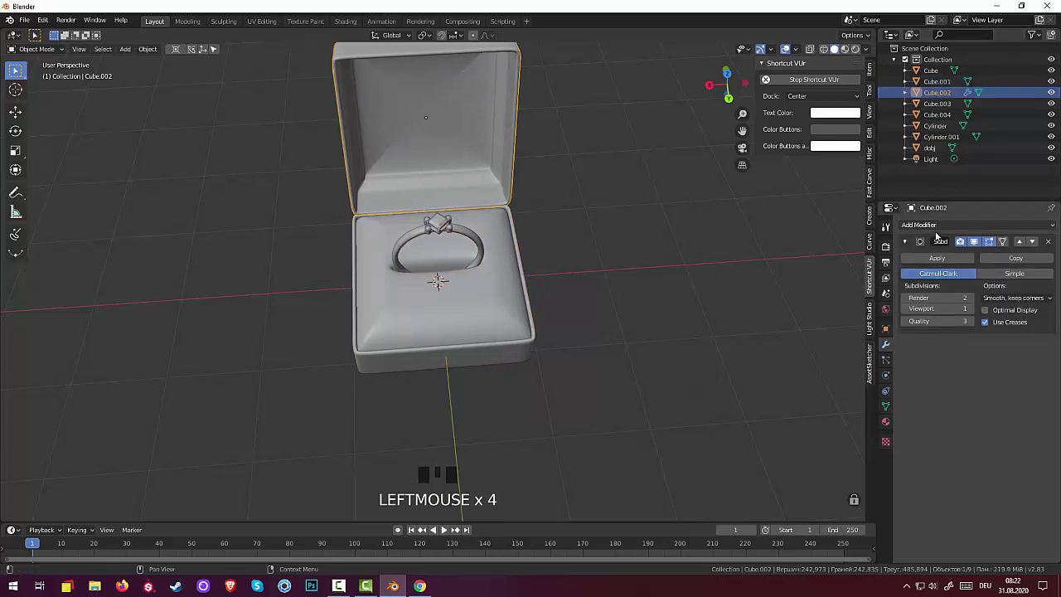
left_click(941, 261)
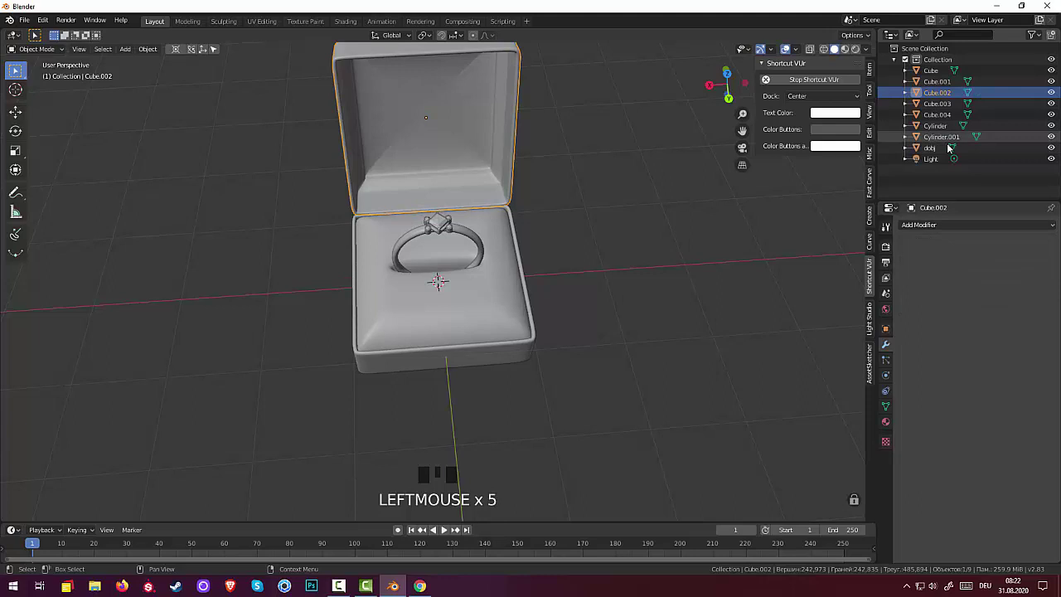
- Delete the Light object from the scene
left_click(936, 164)
key("Delete")
left_click_drag(935, 164, 929, 153)
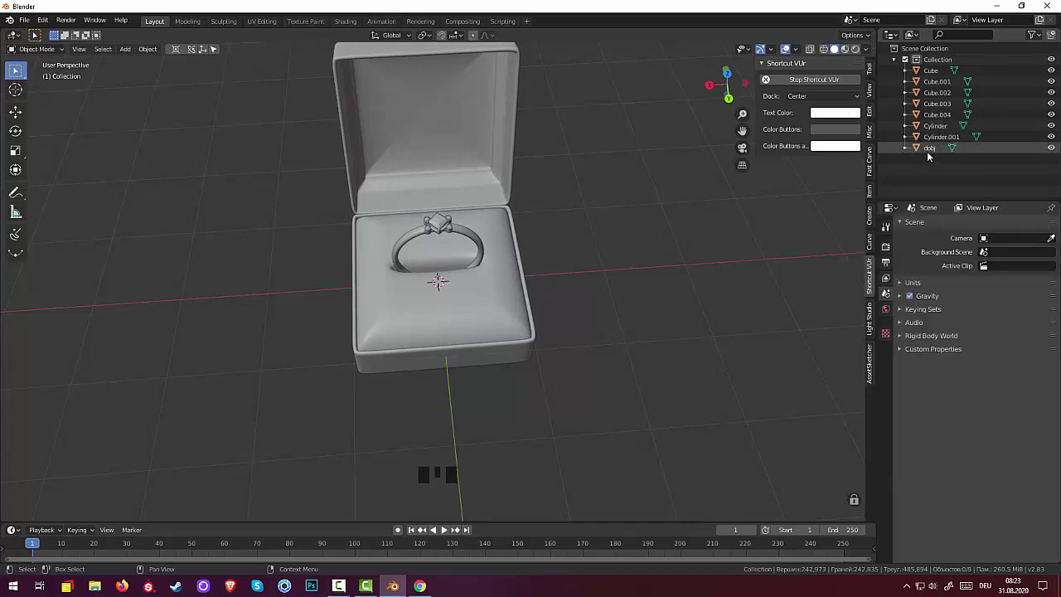
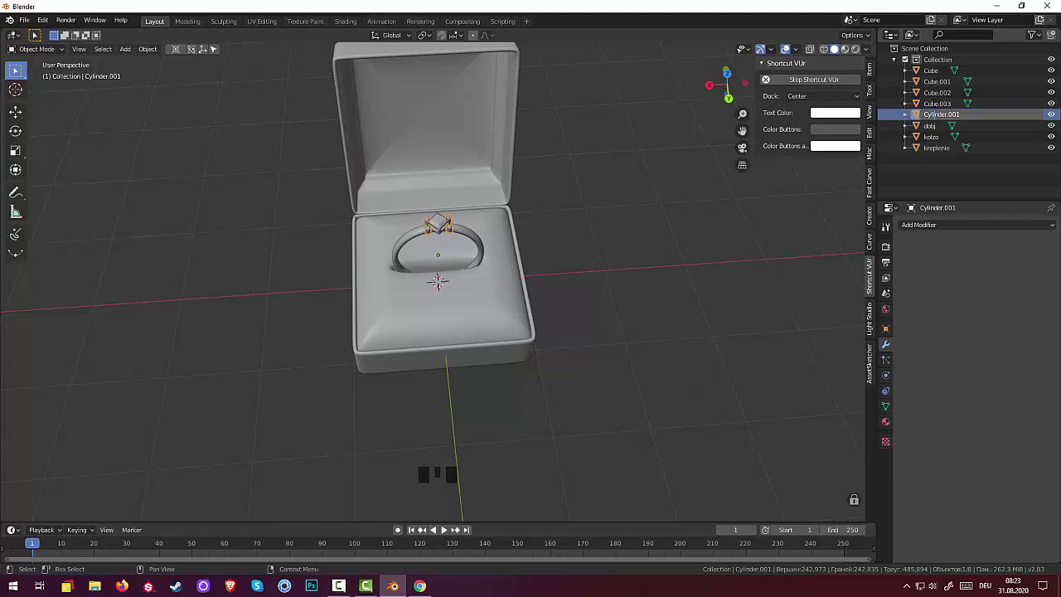
- Rename the gem-mount object kristall1 to kreplenie in the Outliner
left_click(936, 106)
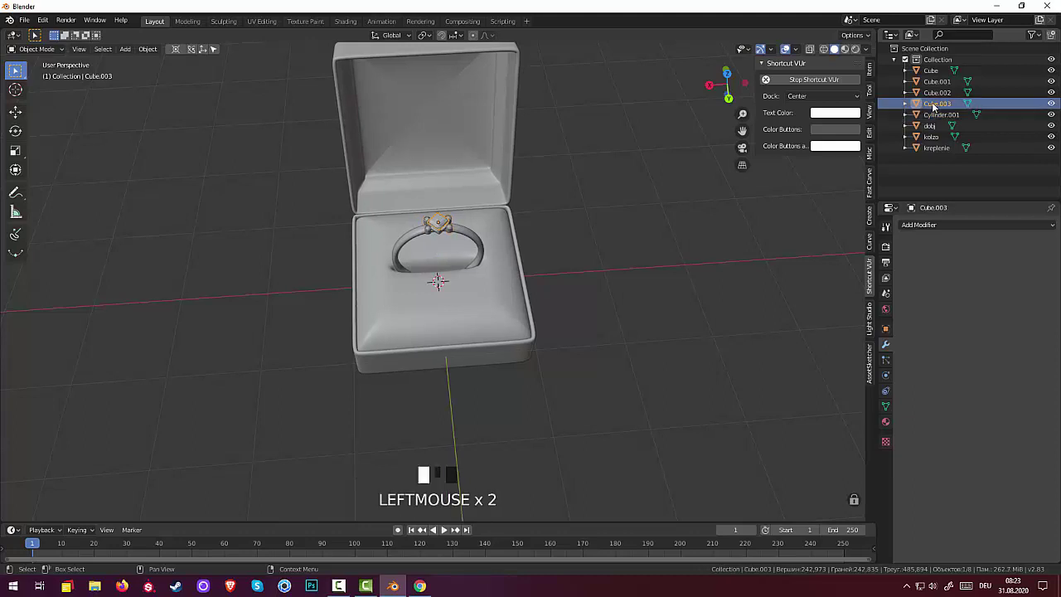
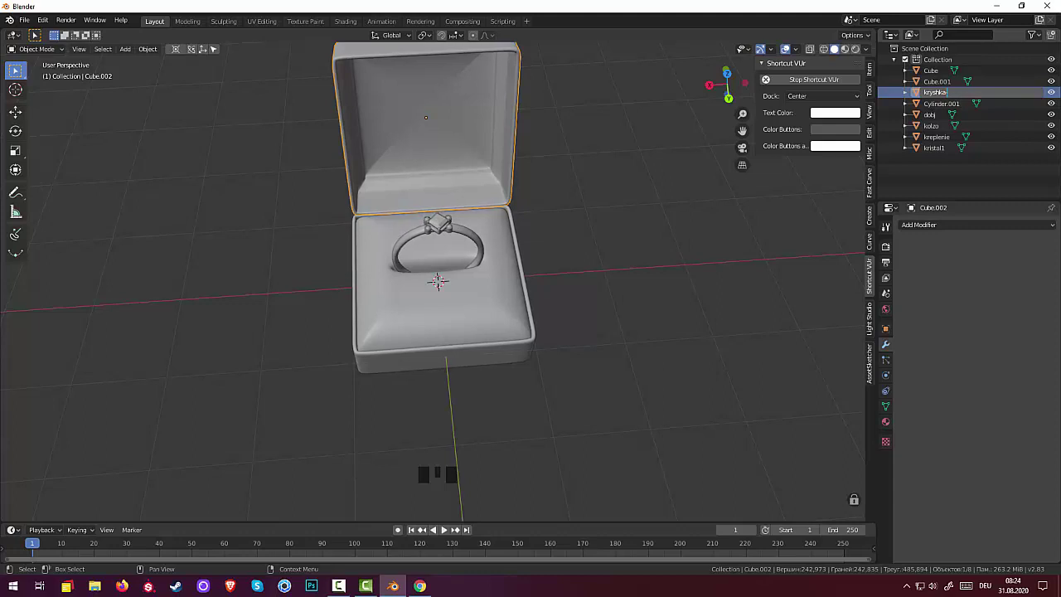
- Join Cylinder.001 into the box base Cube.001 and begin renaming the cushion Cube to podushka
left_click(937, 83)
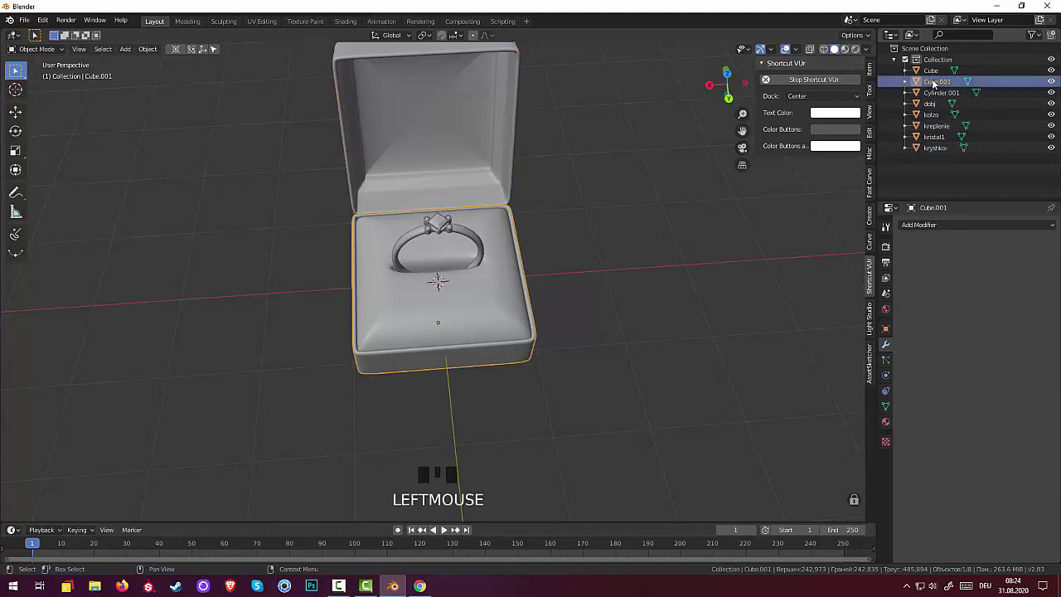
left_click(938, 97)
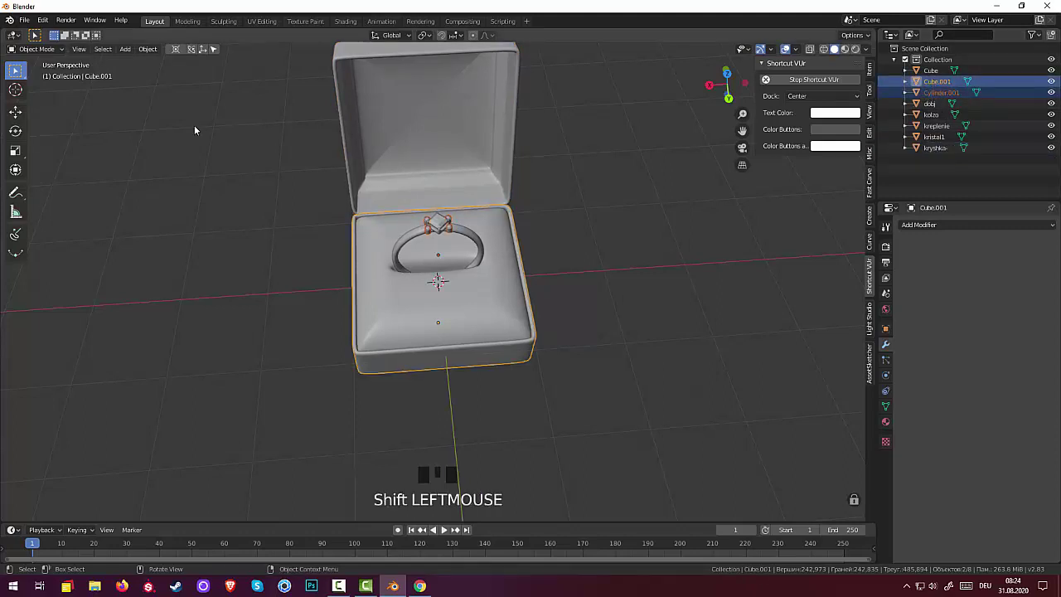
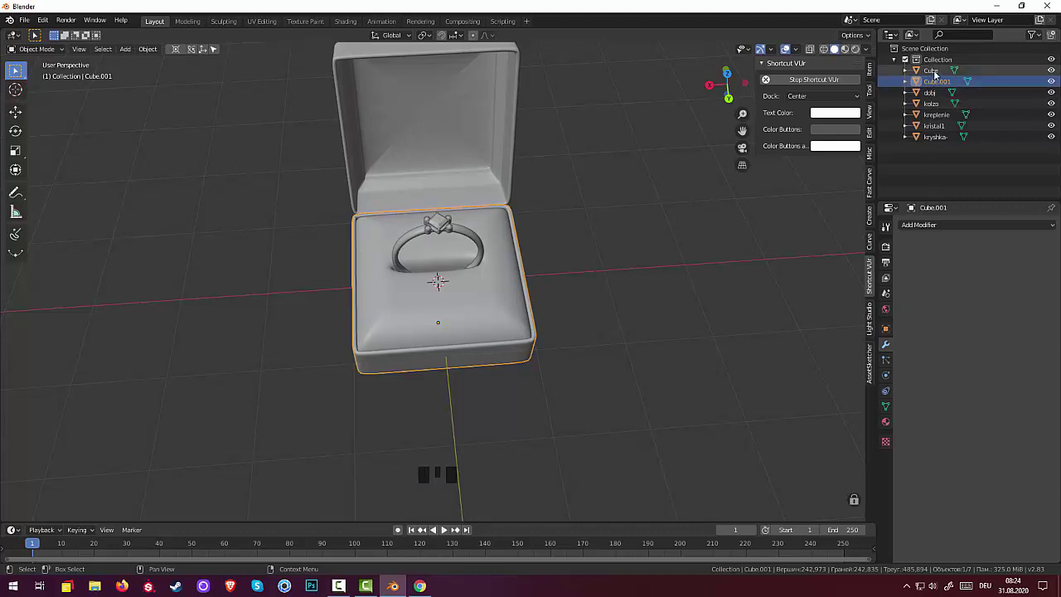
left_click(936, 72)
left_click(936, 72)
left_click(936, 72)
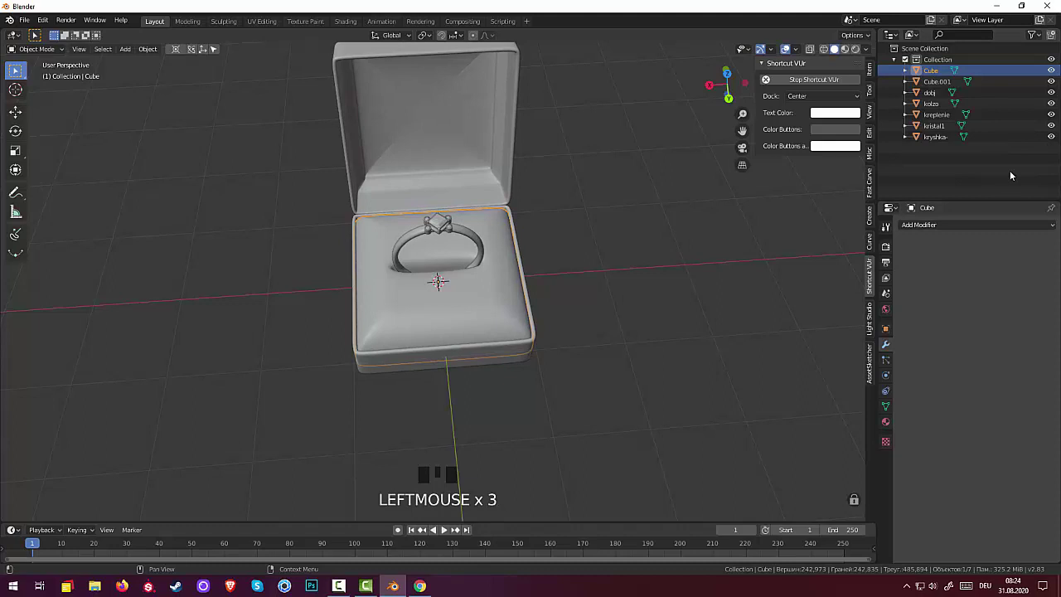
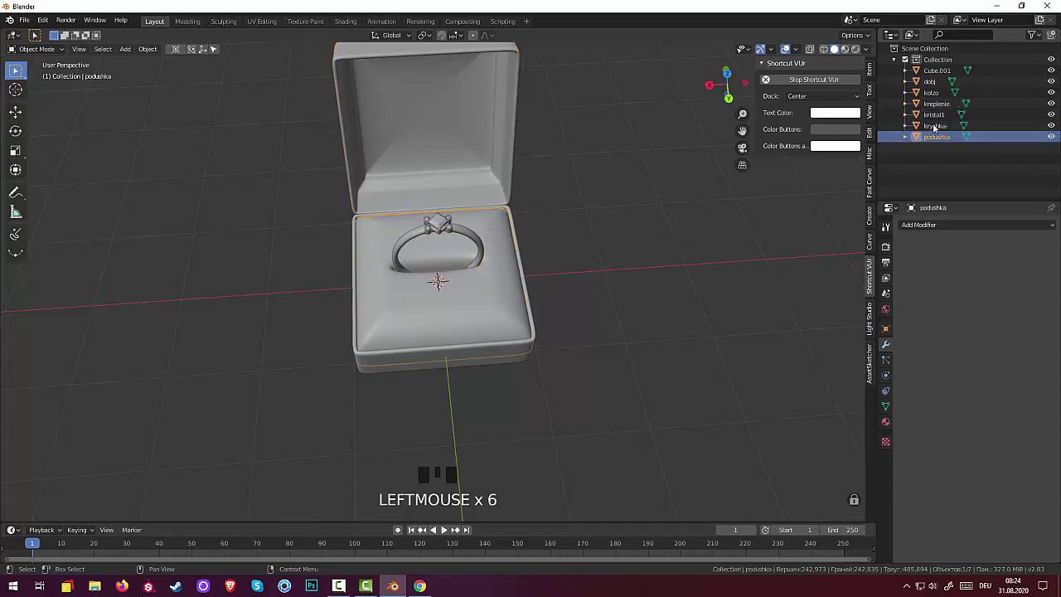
- Step through the ring and box parts in the Outliner and rename the base kryska-niz
left_click(940, 88)
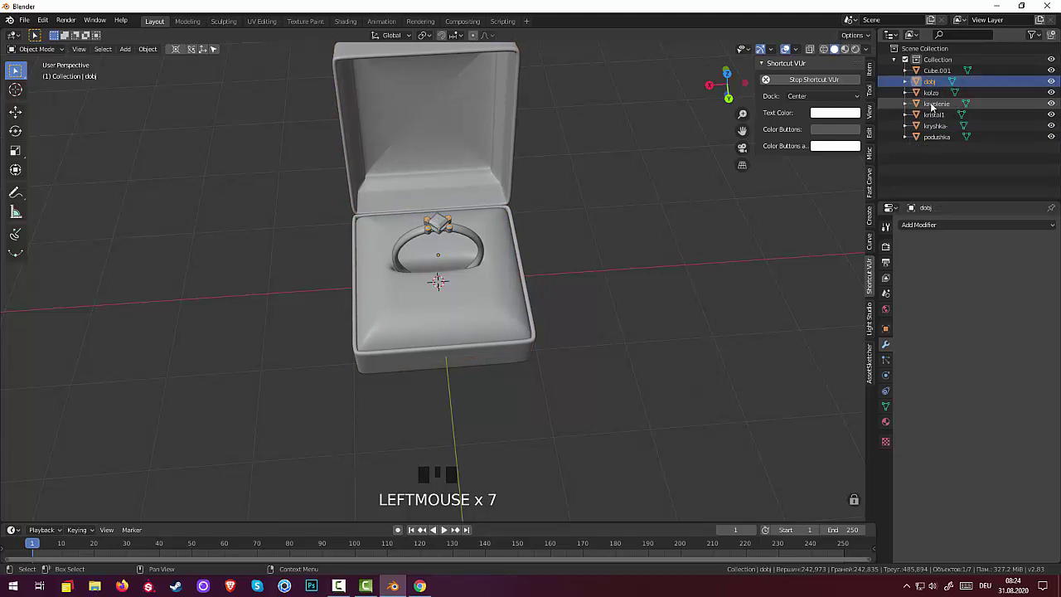
left_click(933, 97)
left_click(933, 106)
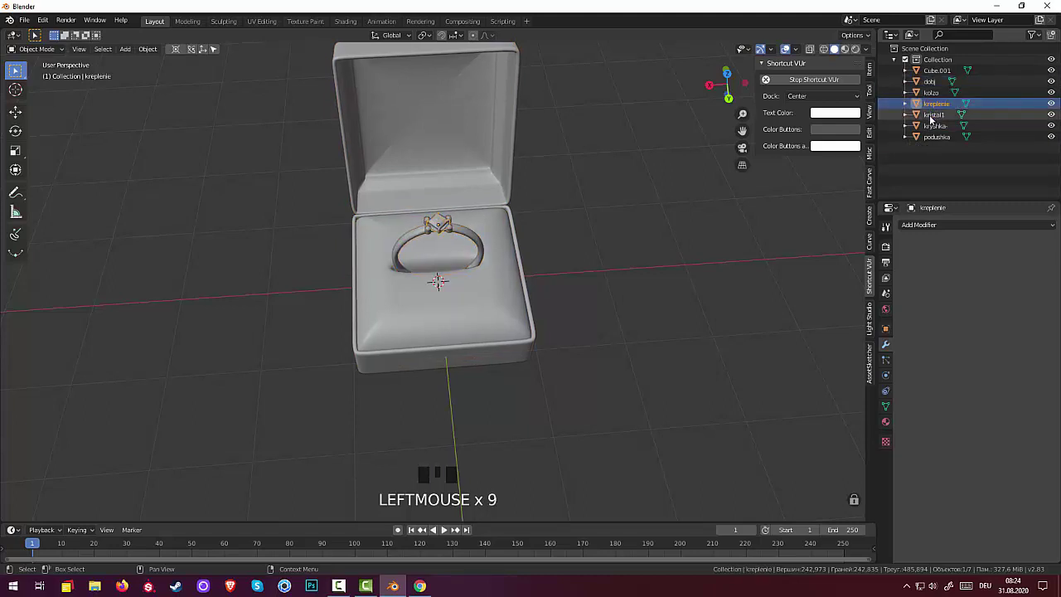
left_click(937, 118)
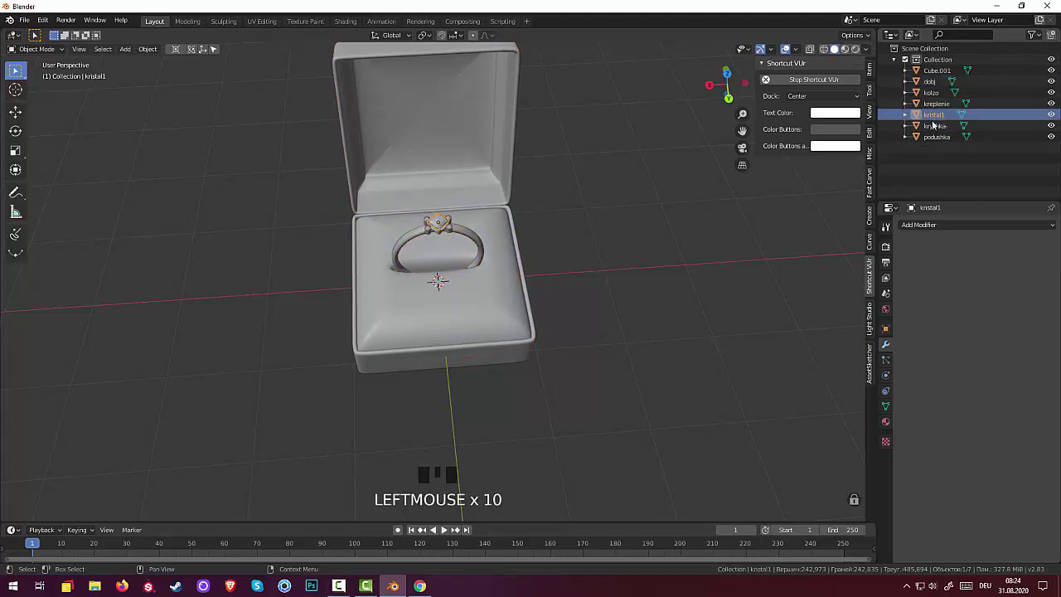
left_click(936, 131)
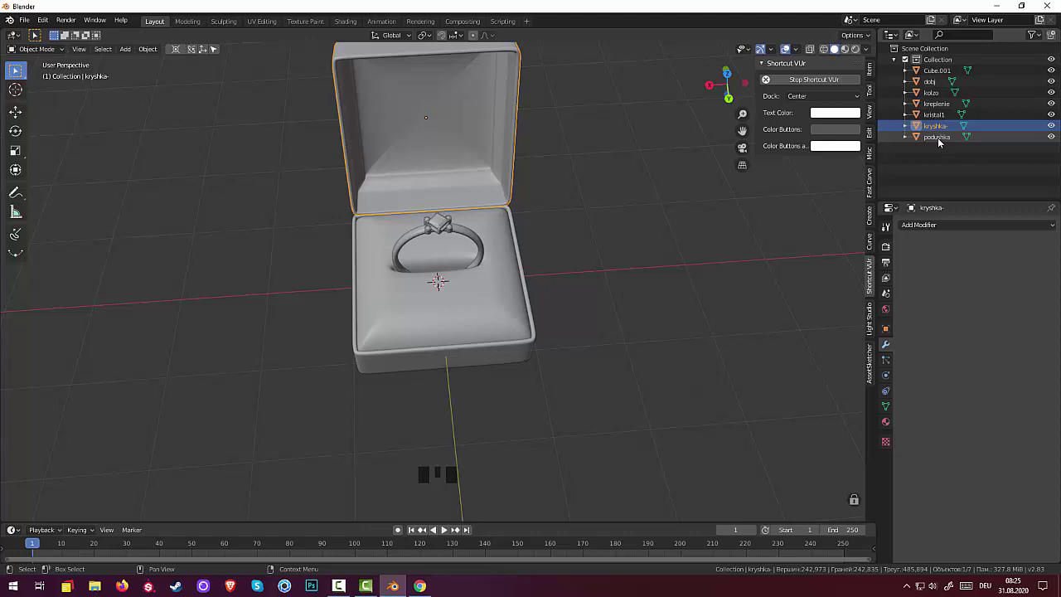
left_click(940, 72)
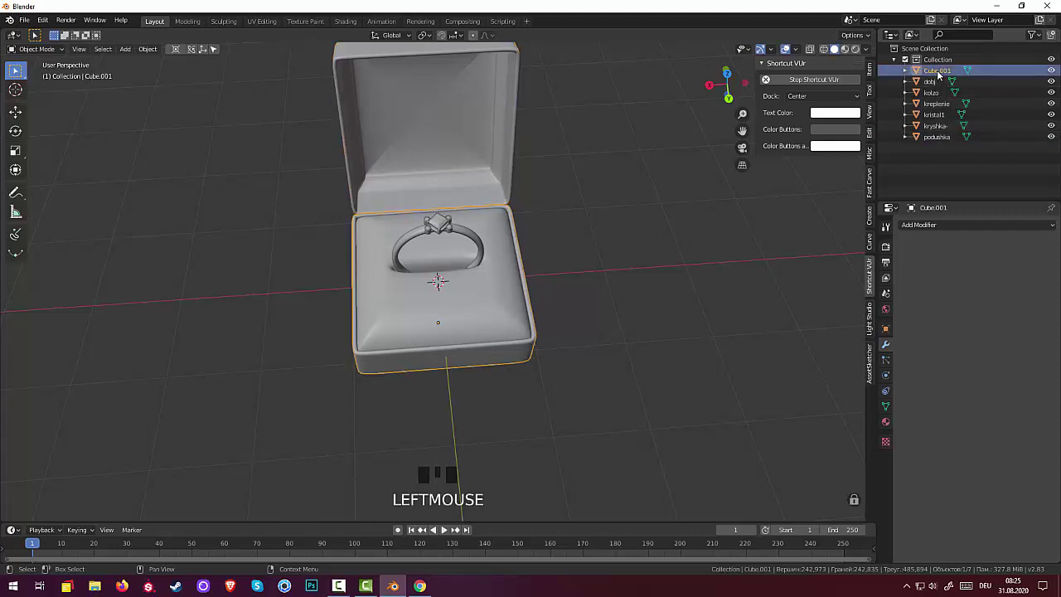
left_click(940, 72)
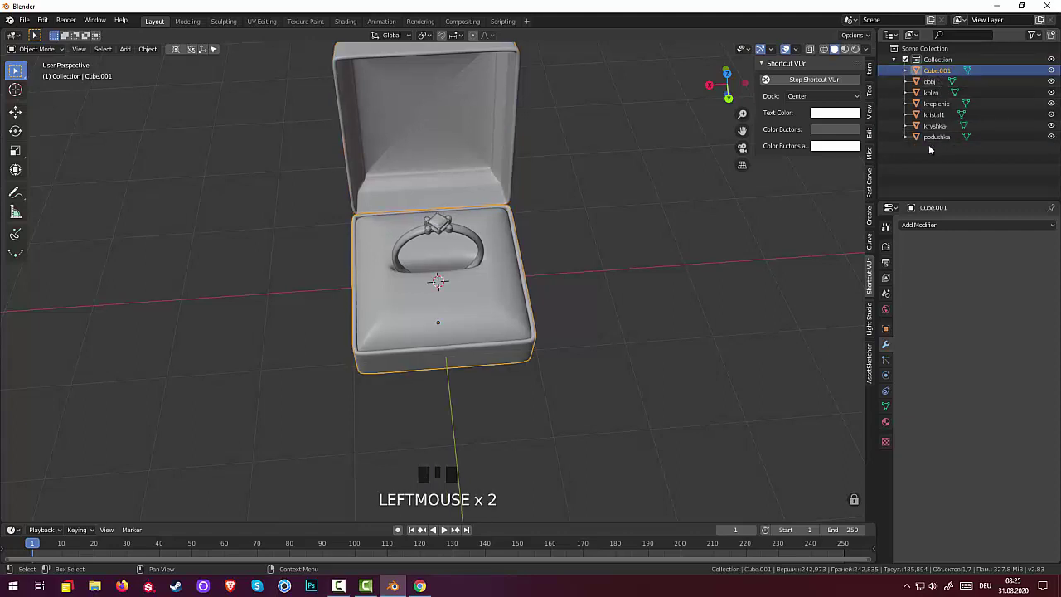
left_click(943, 129)
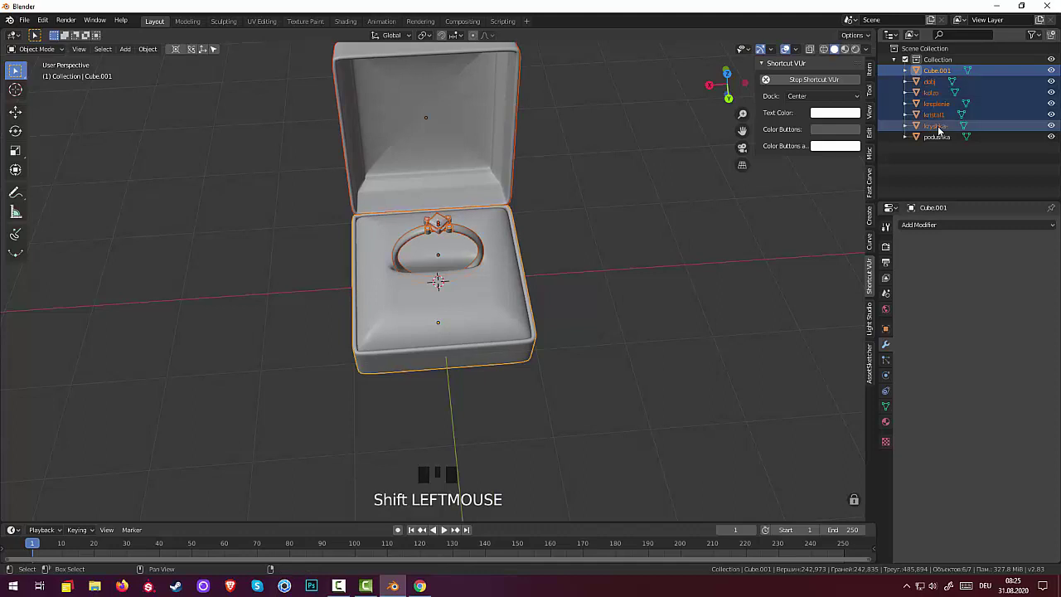
left_click(943, 129)
left_click(941, 132)
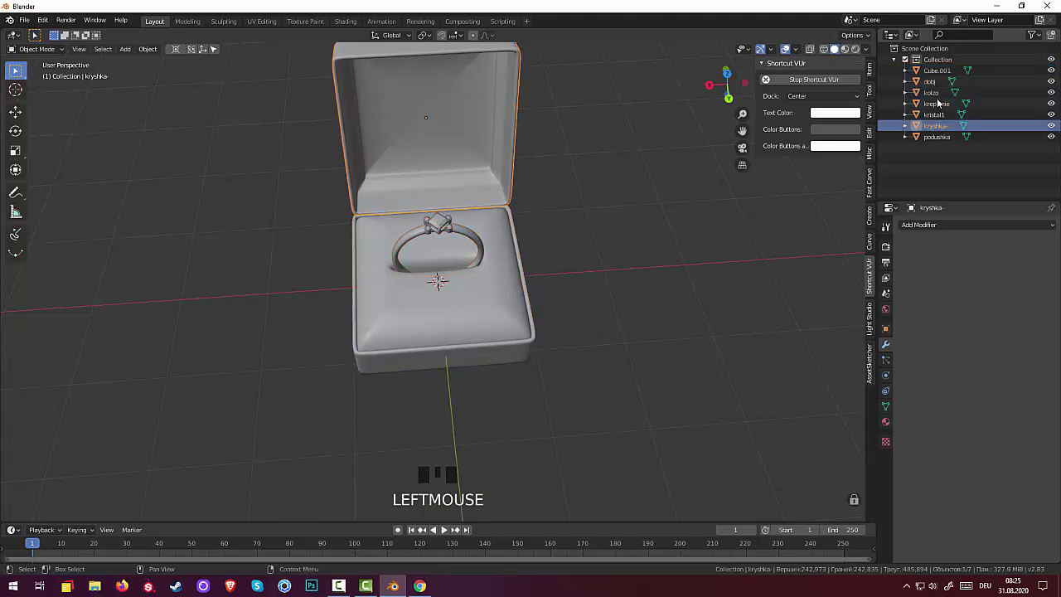
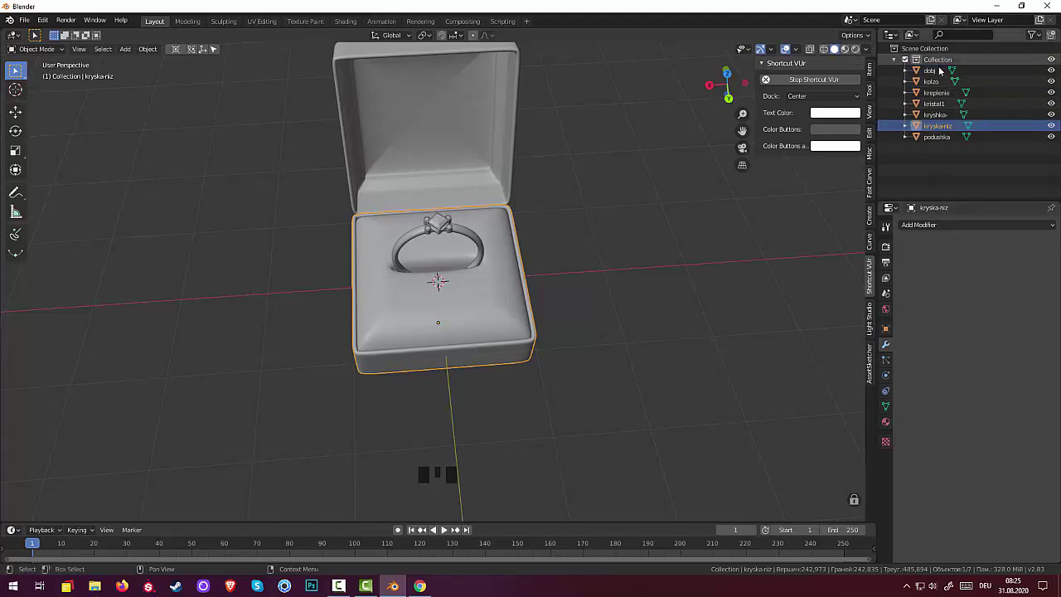
- Select the base with the lid kryshka- and join them into one object, leaving six objects
left_click(936, 71)
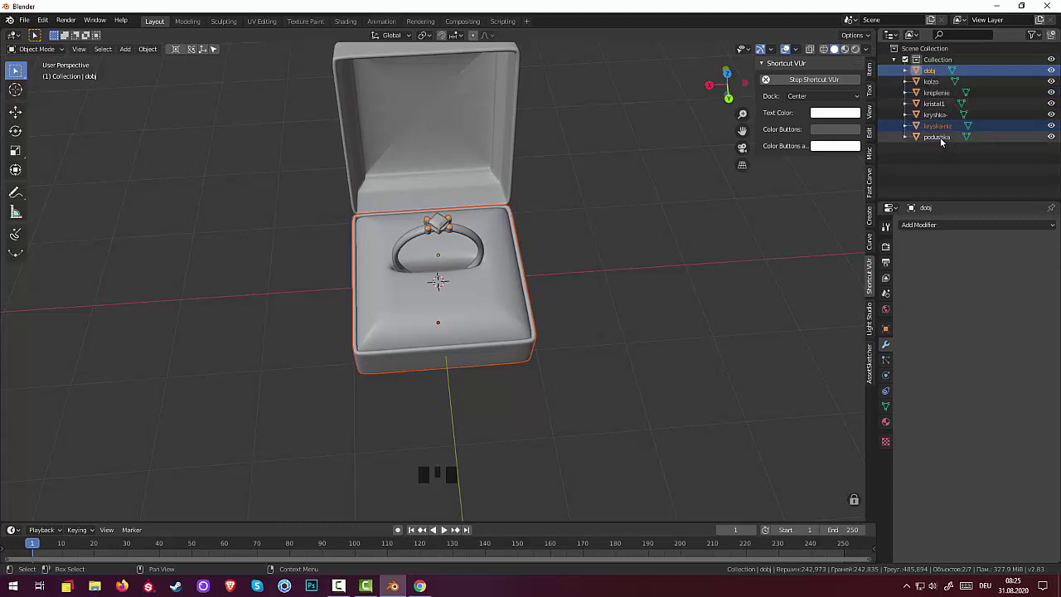
left_click(946, 130)
left_click(943, 121)
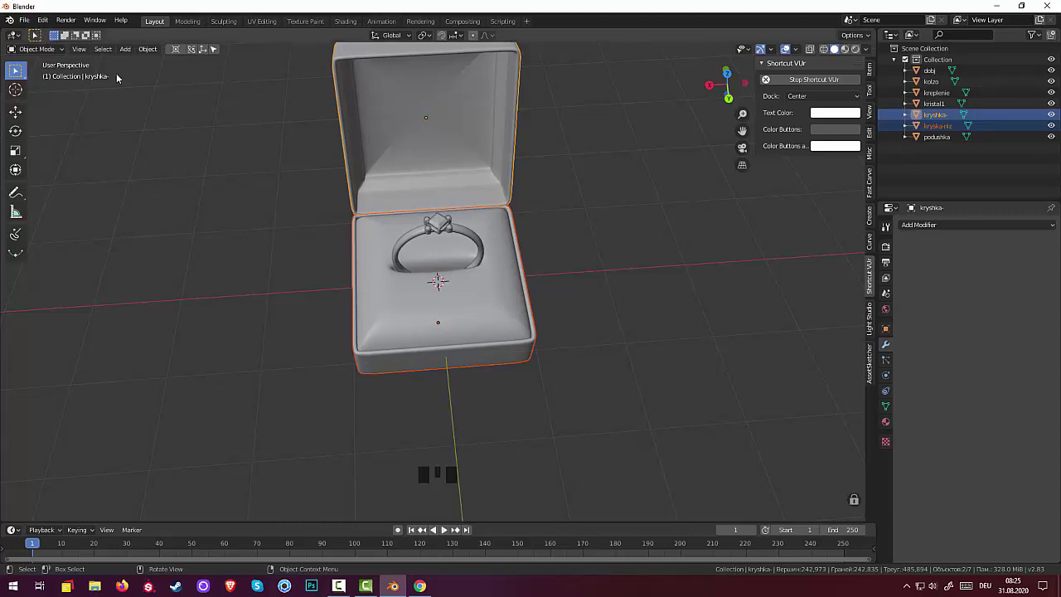
left_click_drag(152, 54, 1056, 96)
left_click(930, 146)
left_click(937, 76)
left_click(938, 127)
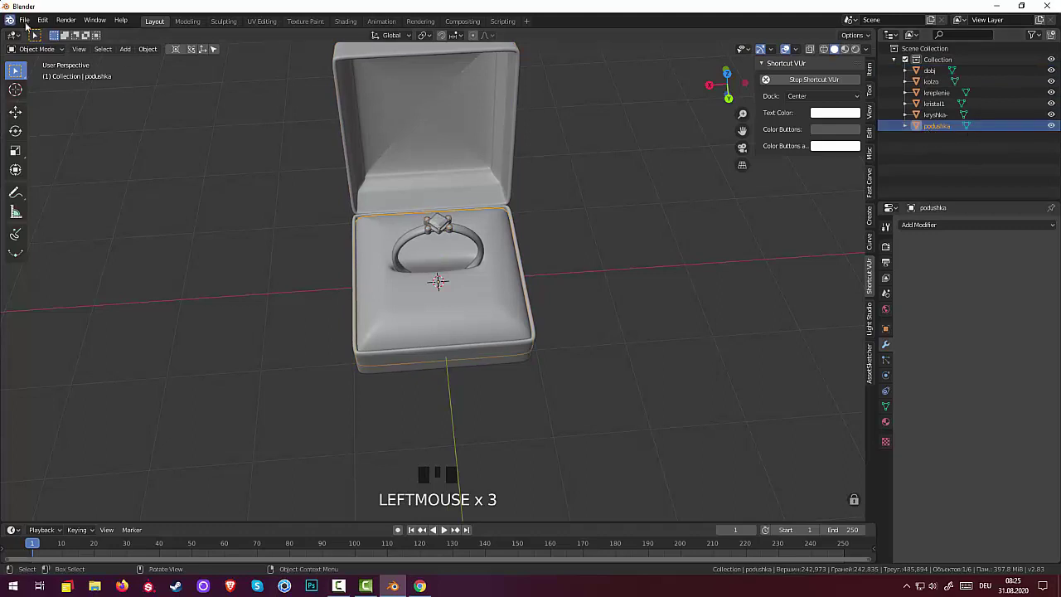
- Save the project as pomolvka.blend and start a Wavefront OBJ export
left_click_drag(31, 24, 51, 101)
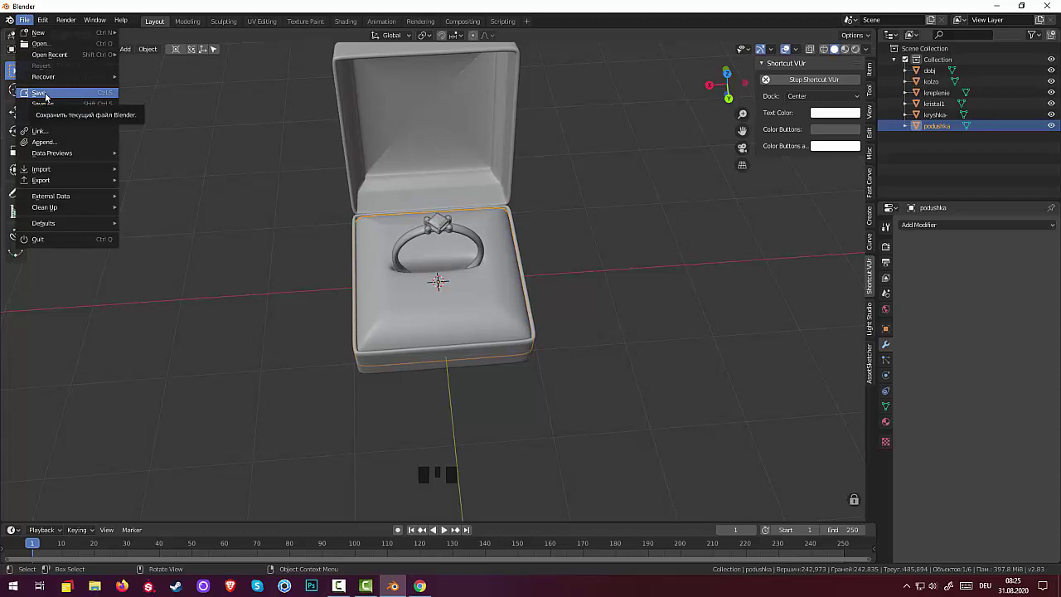
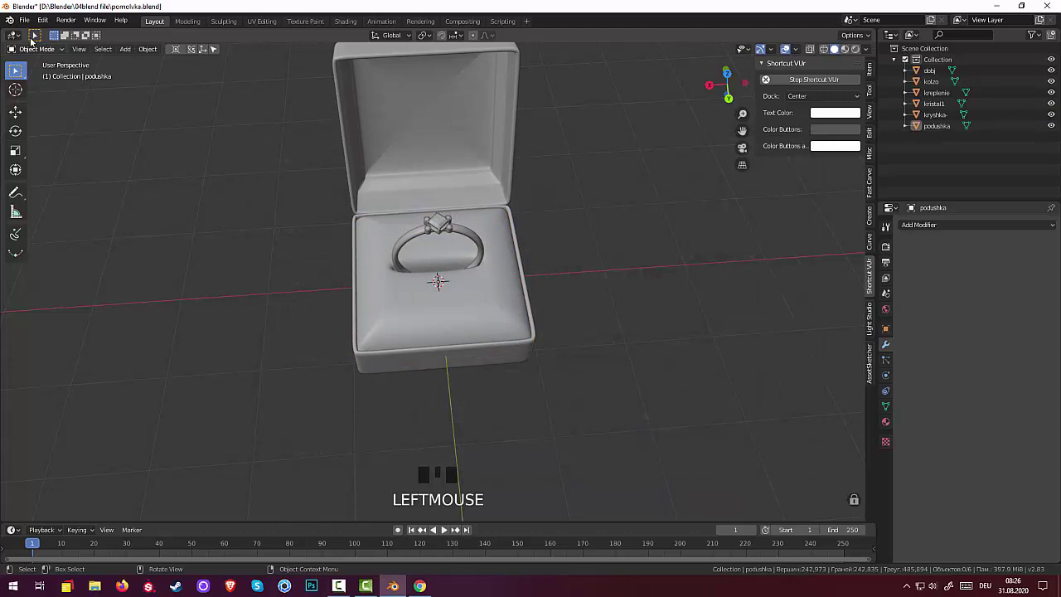
left_click_drag(28, 22, 171, 272)
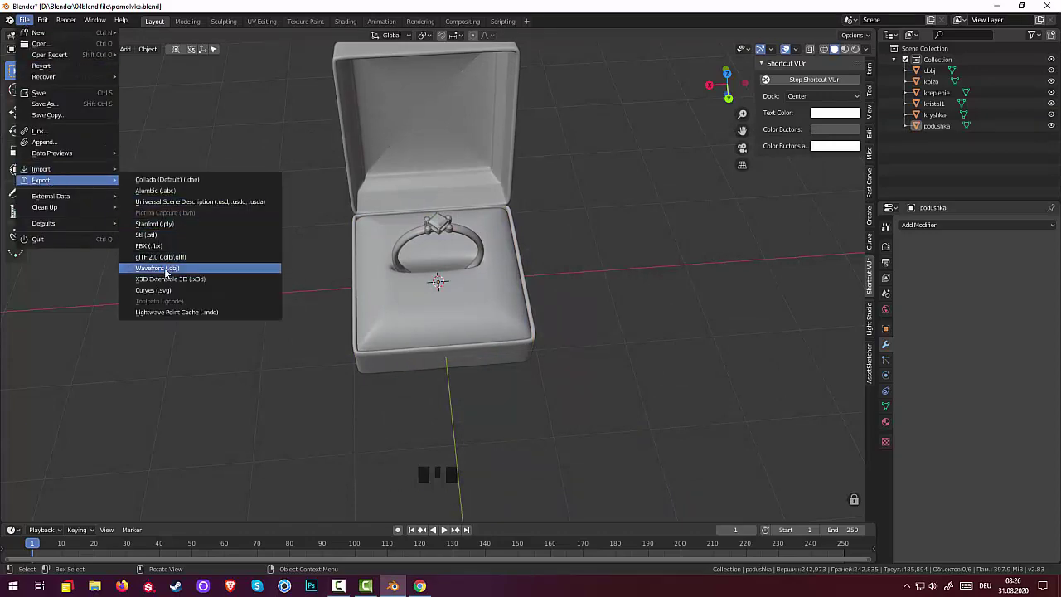